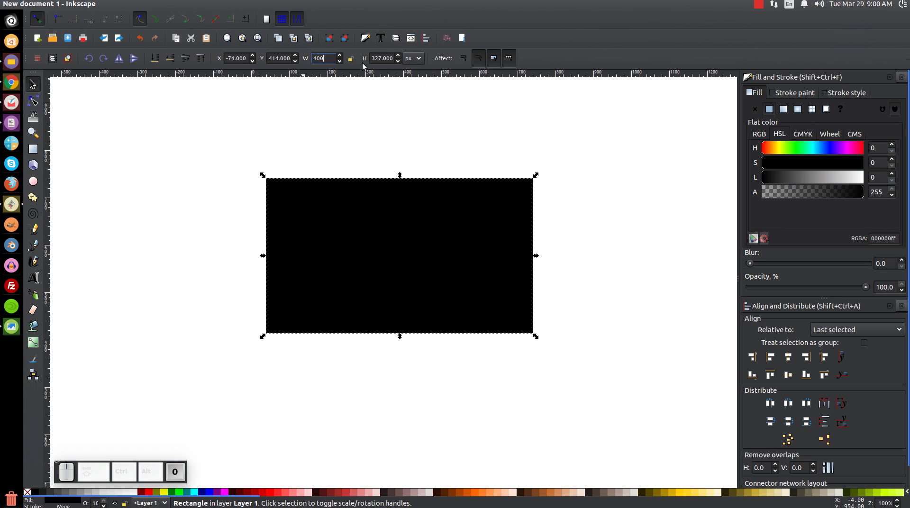
- Confirm width 400 px and enter height 200 px for the black rectangle
key(Return)
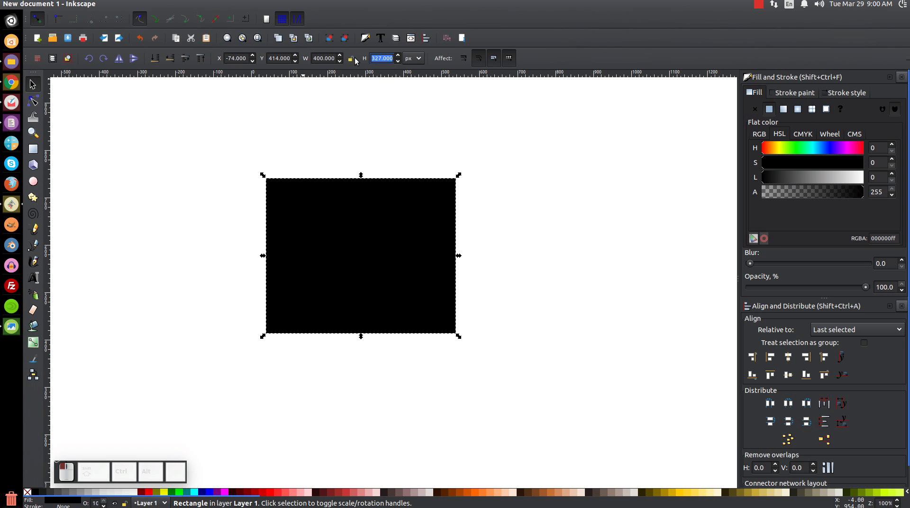
key(2)
key(0)
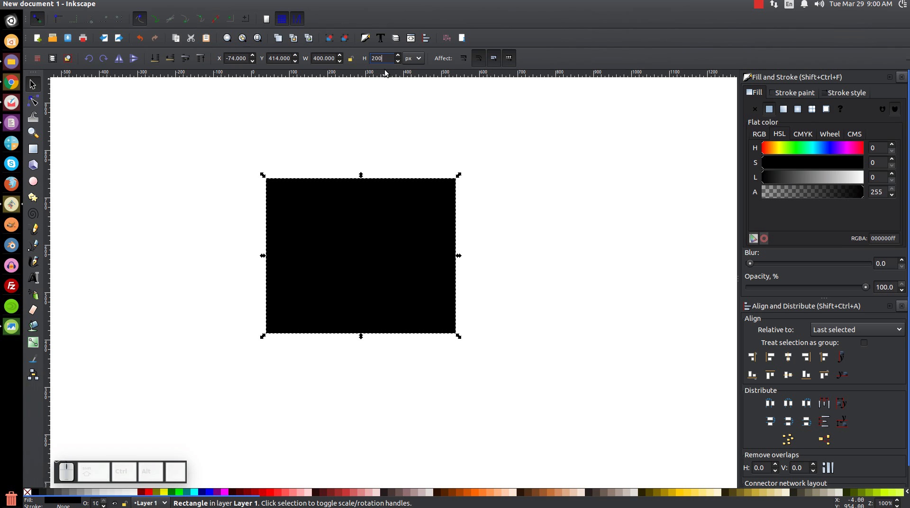
key(Return)
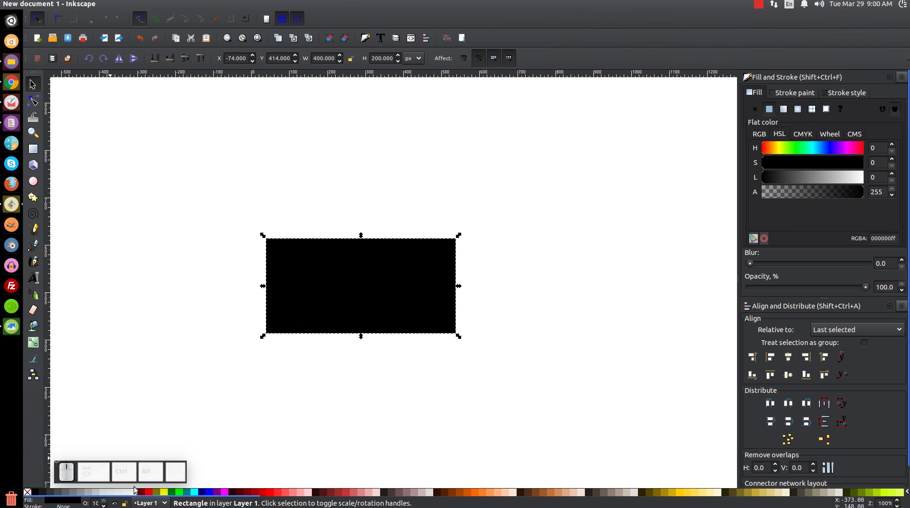
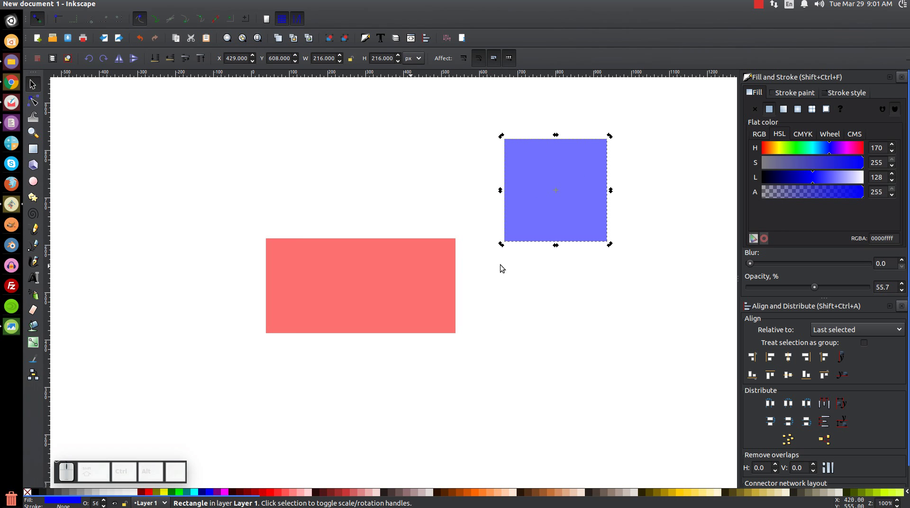
- Rotate the translucent blue square 45° into a diamond
drag(503, 247, 542, 249)
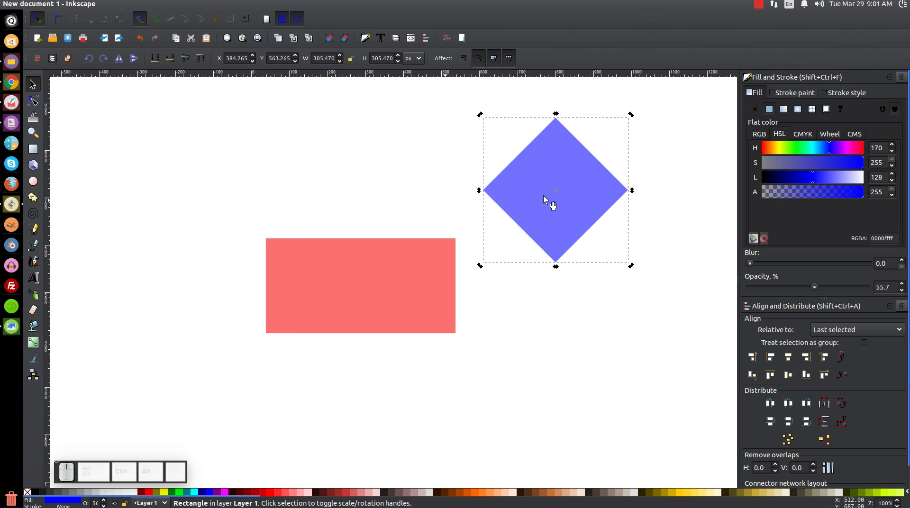
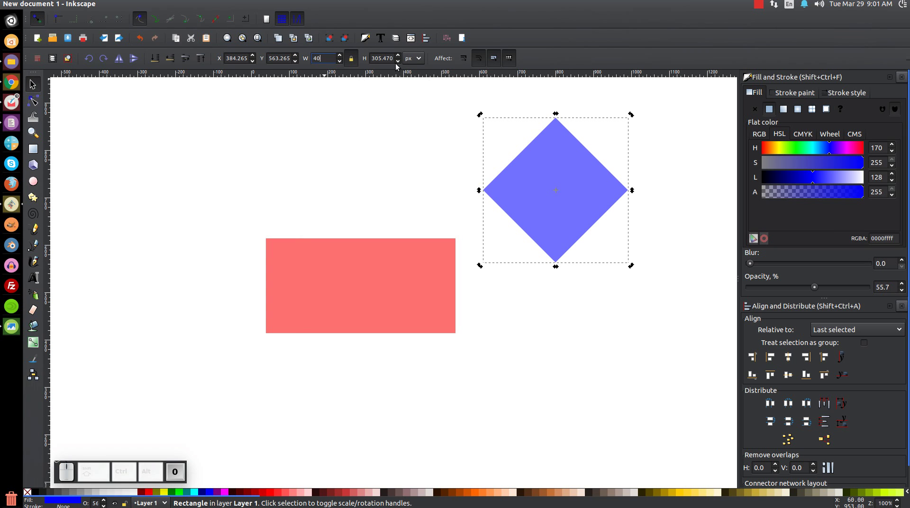
- Apply the 400 px size, centre the diamond on the rectangle's top edge, and select the rectangle
key(Return)
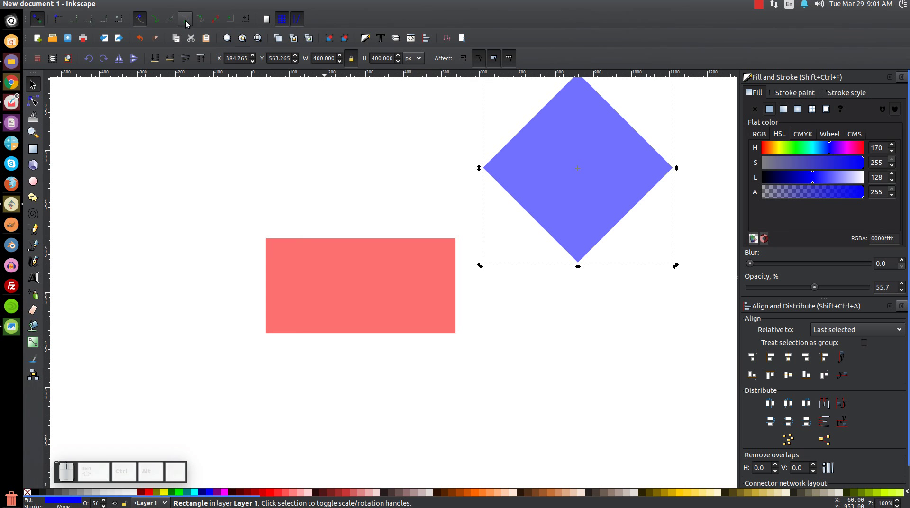
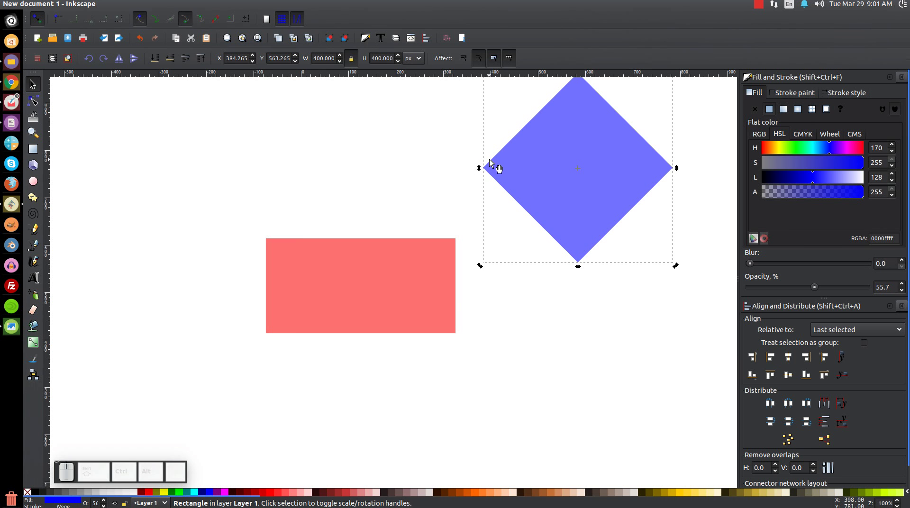
drag(493, 171, 317, 310)
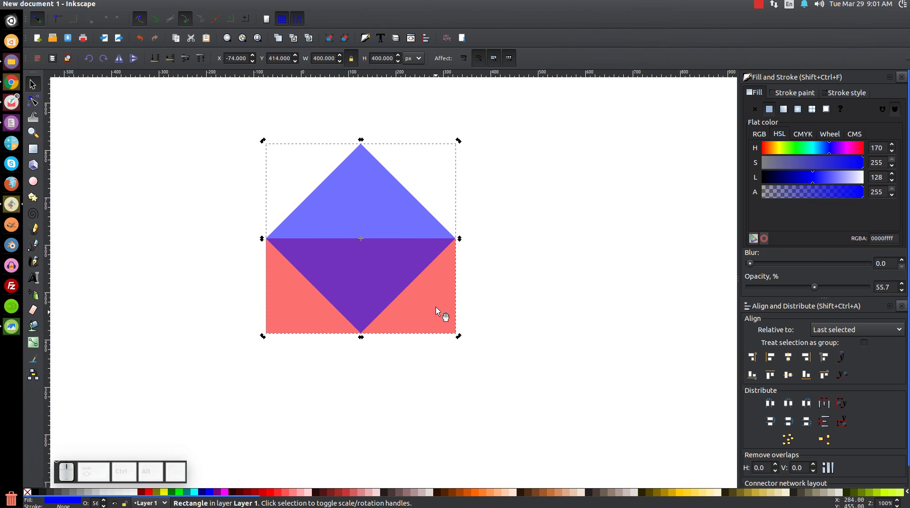
click(451, 278)
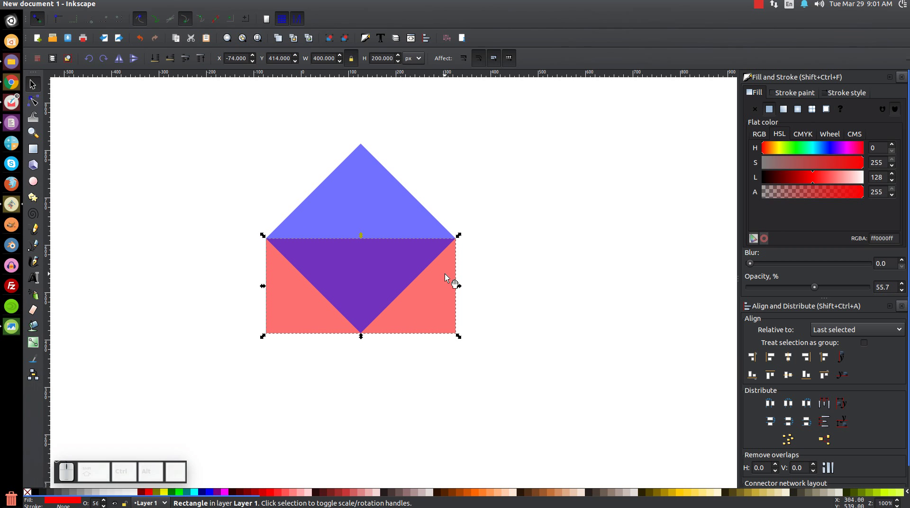
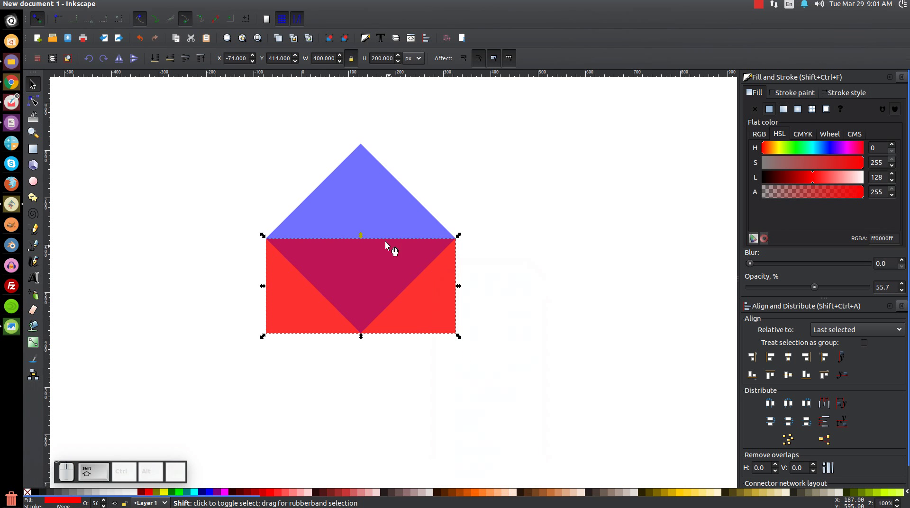
- Duplicate the rectangle, select the green triangle with it for bottom alignment, then deselect
click(361, 193)
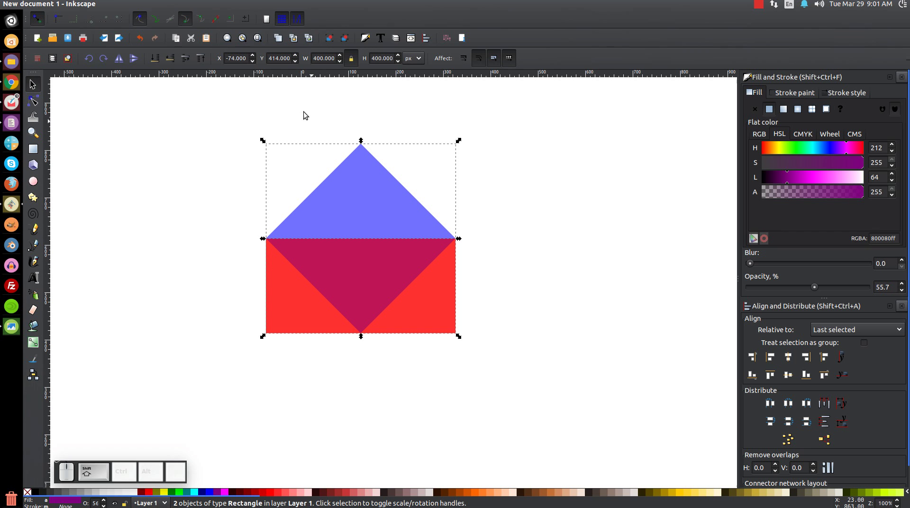
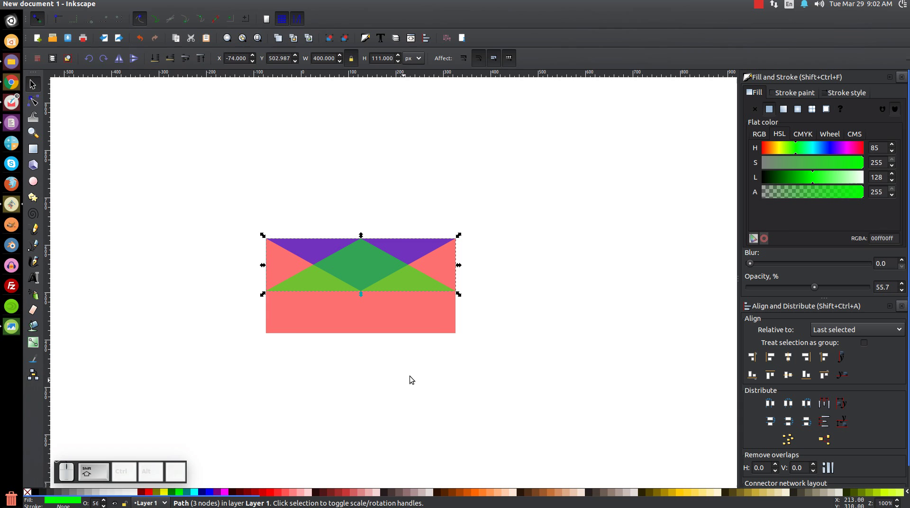
click(440, 325)
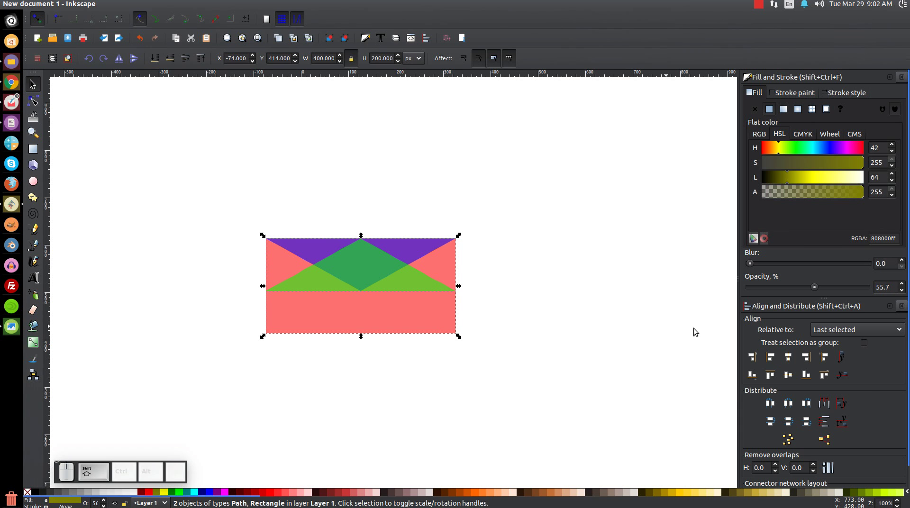
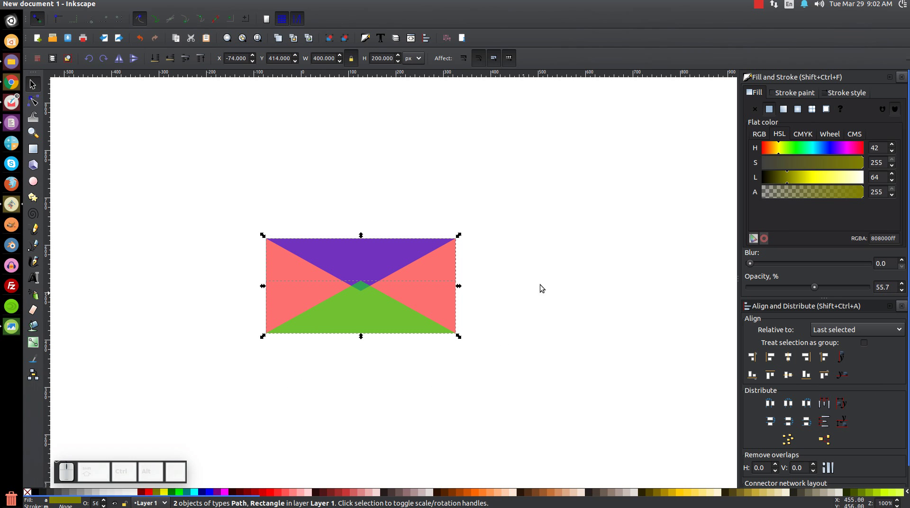
click(600, 239)
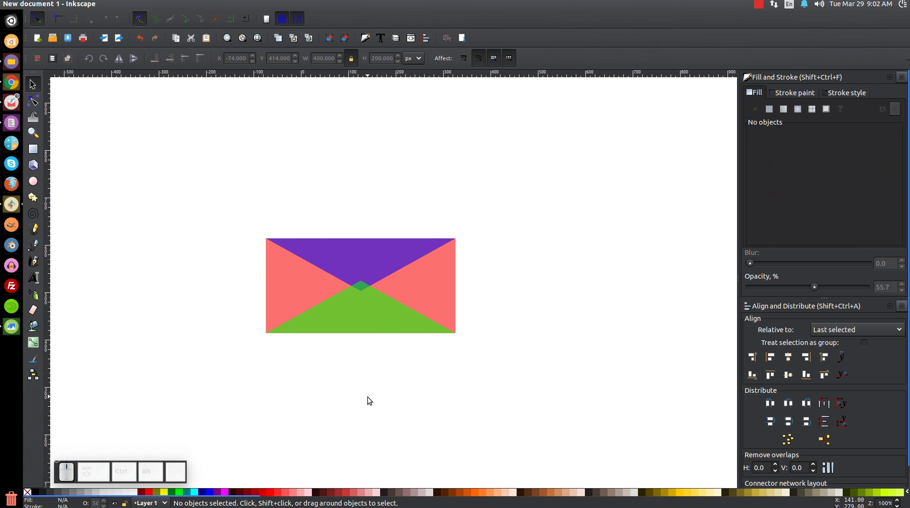
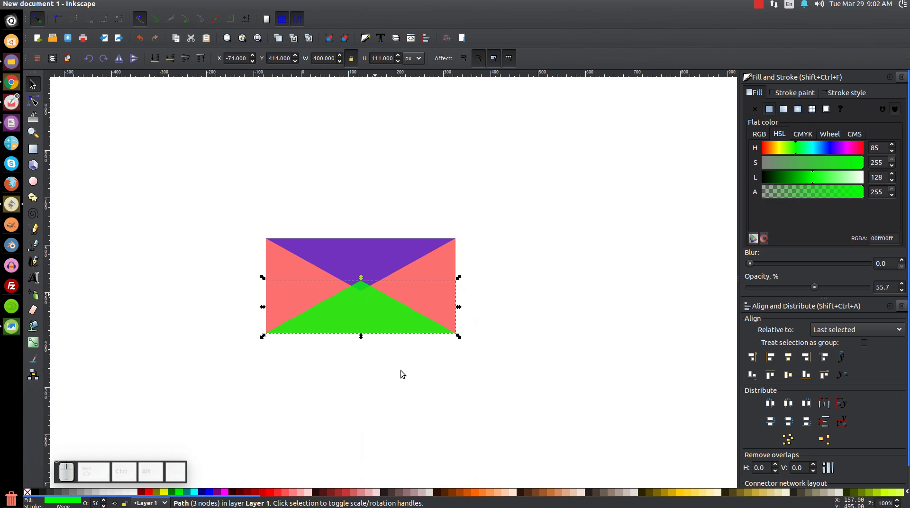
- Align the green triangle copy to the rectangle's bottom, then select the flipped flap alone
click(457, 269)
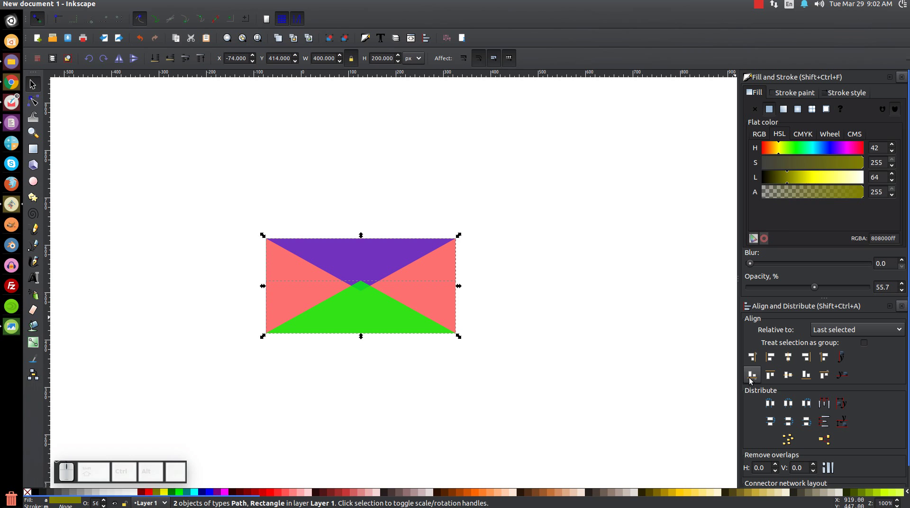
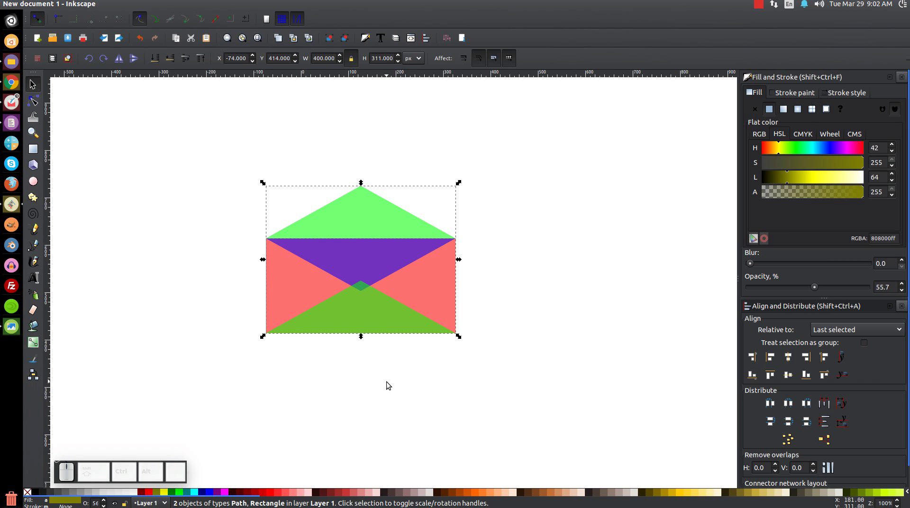
click(632, 159)
click(368, 207)
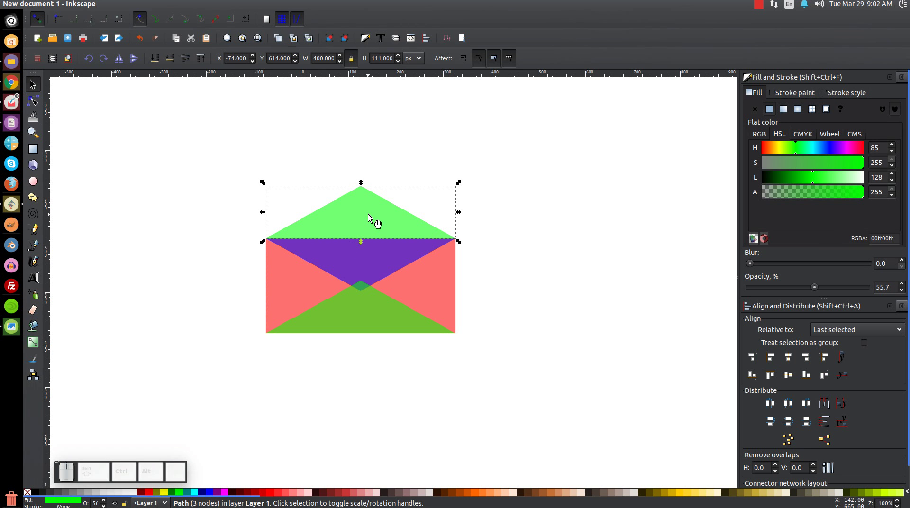
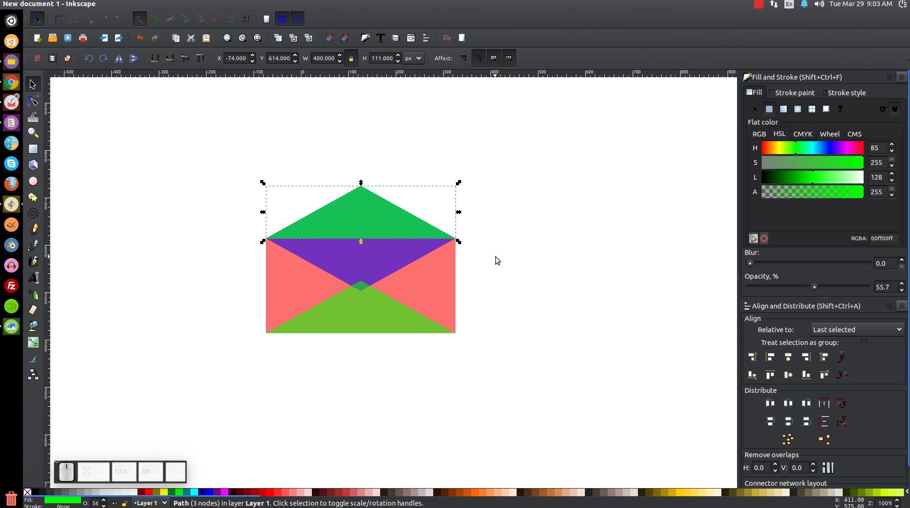
- Nudge the flap copy down, select both flap triangles for alignment, then deselect everything
drag(371, 200, 336, 266)
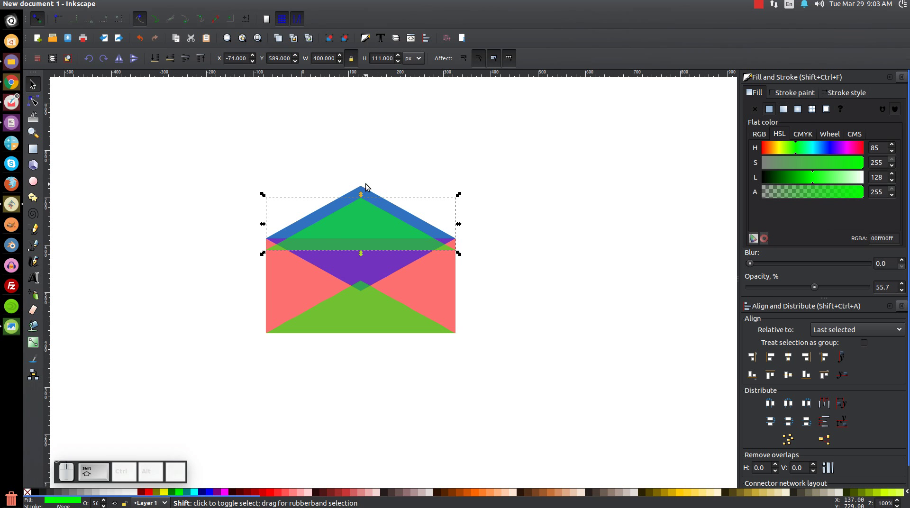
click(366, 190)
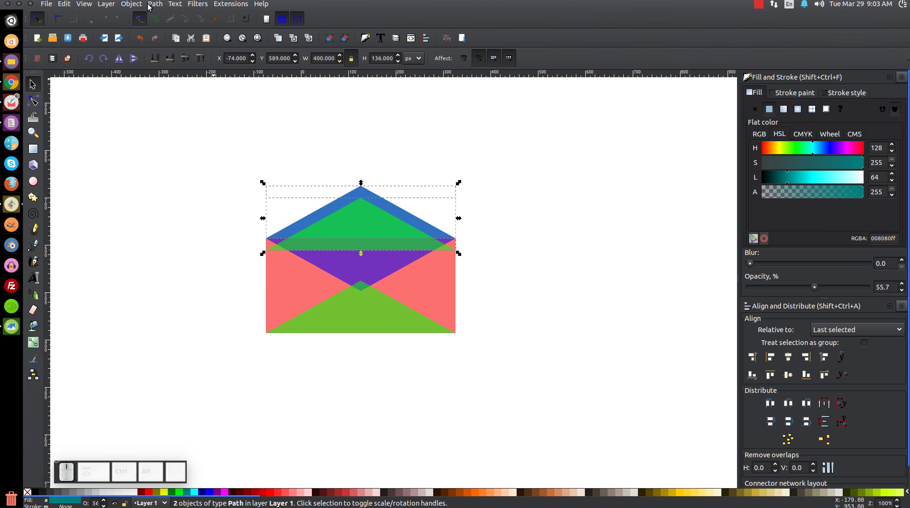
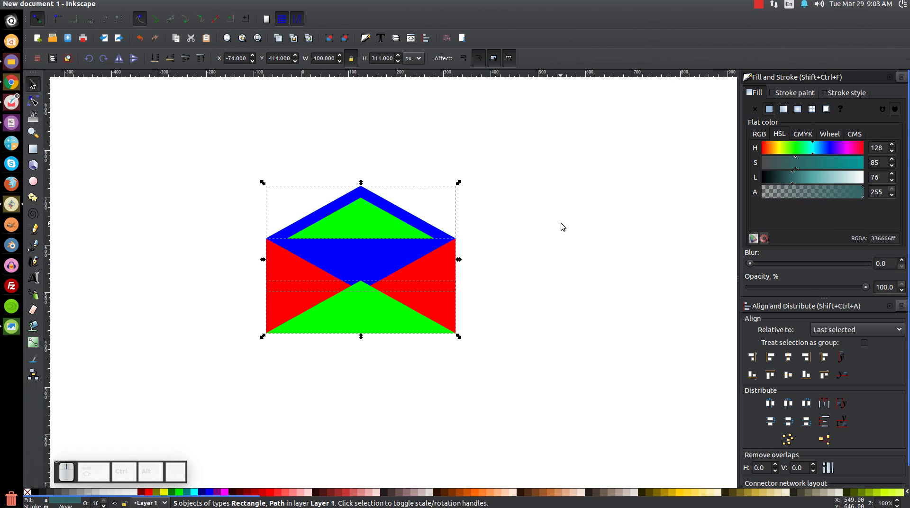
click(596, 167)
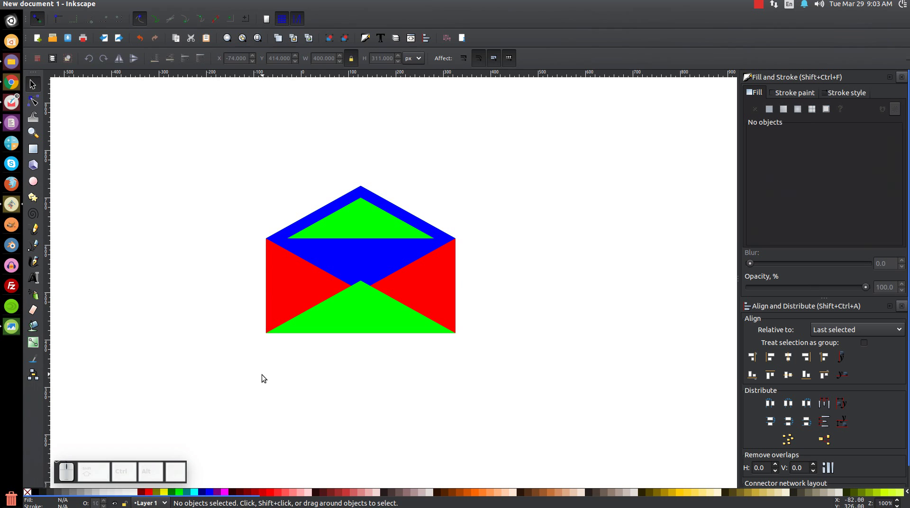
- Select the body for light grey, both green triangles for grey, then both blue flap parts
click(456, 269)
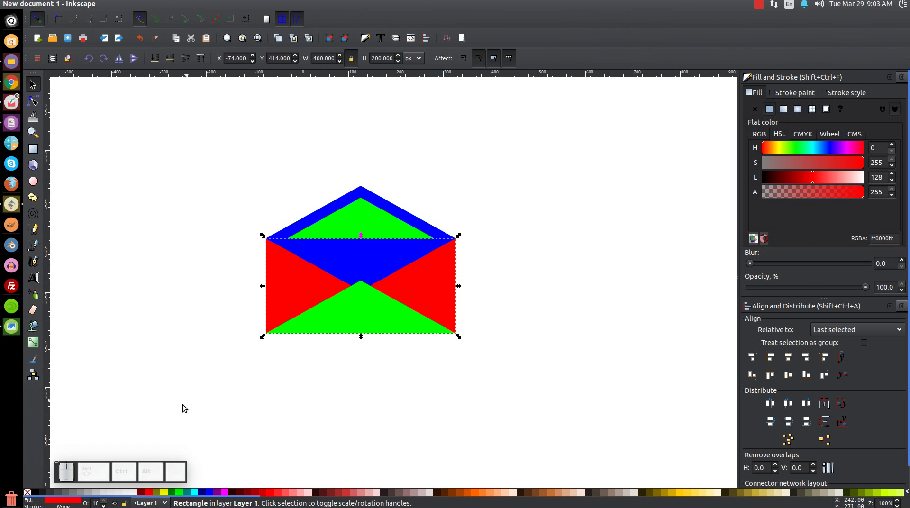
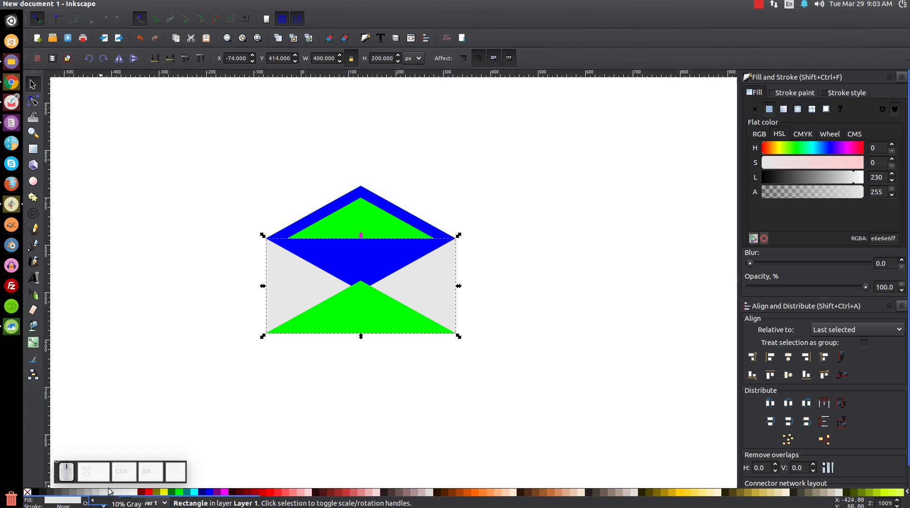
click(380, 300)
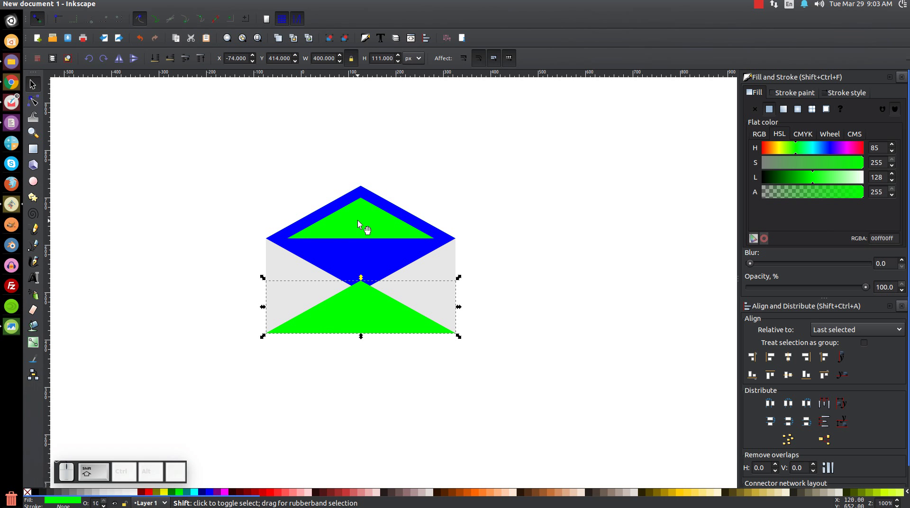
click(361, 224)
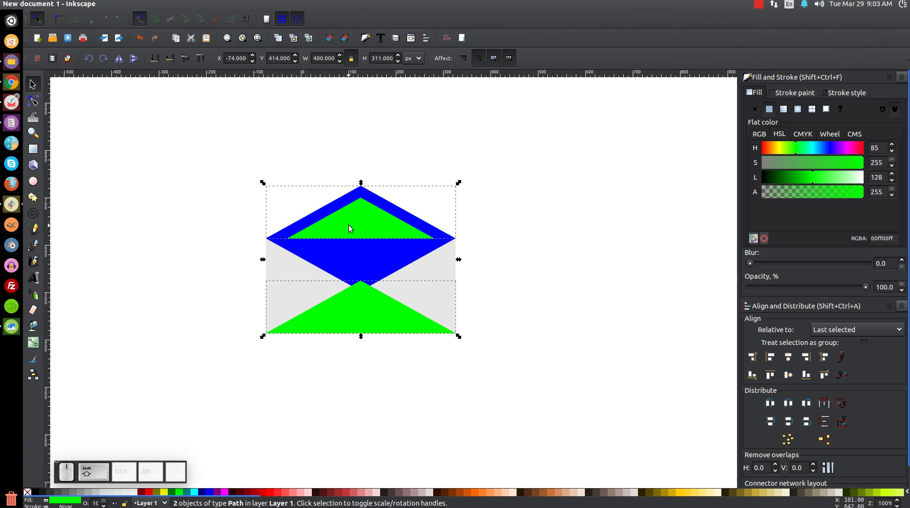
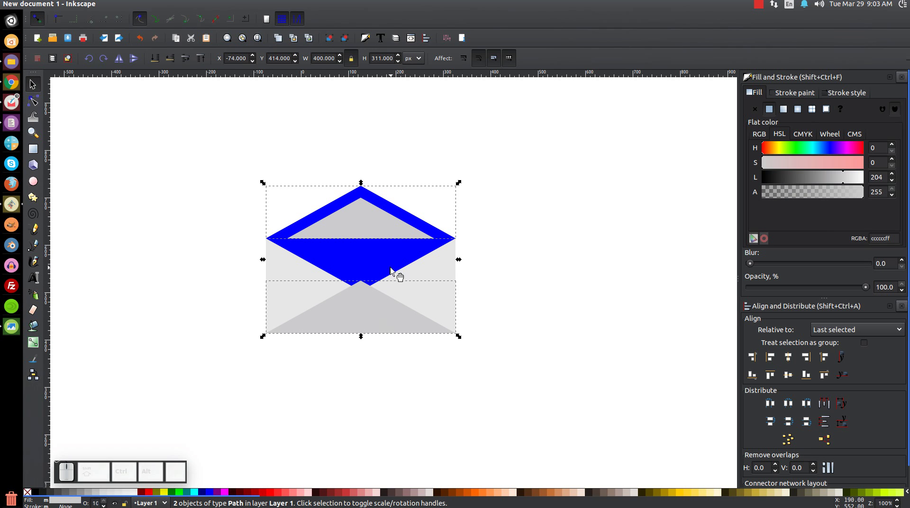
click(391, 264)
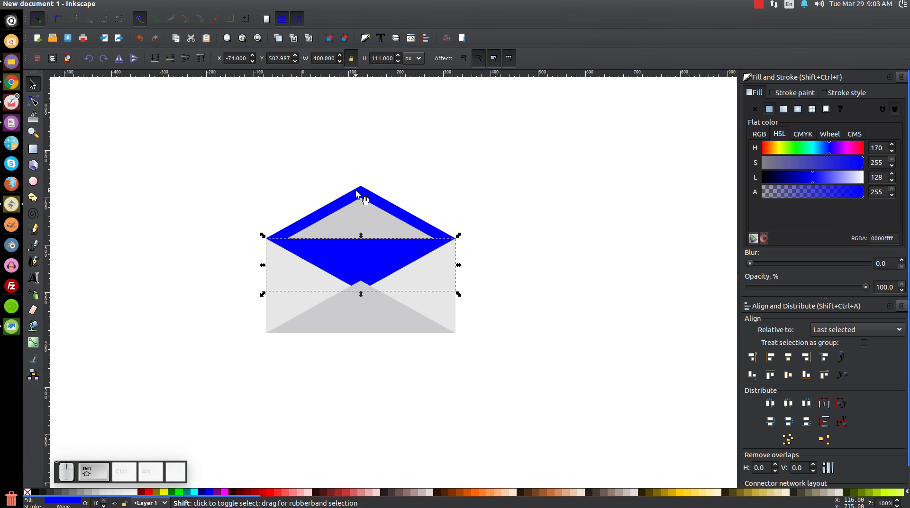
click(361, 194)
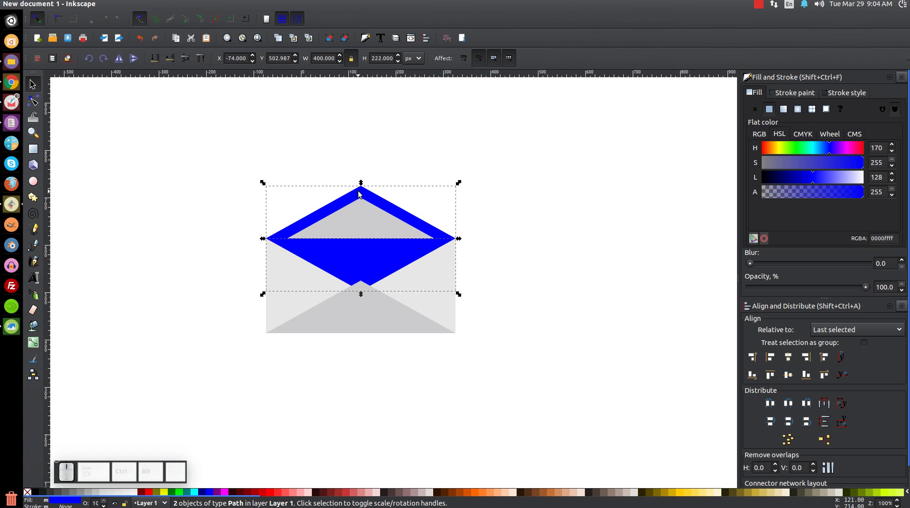
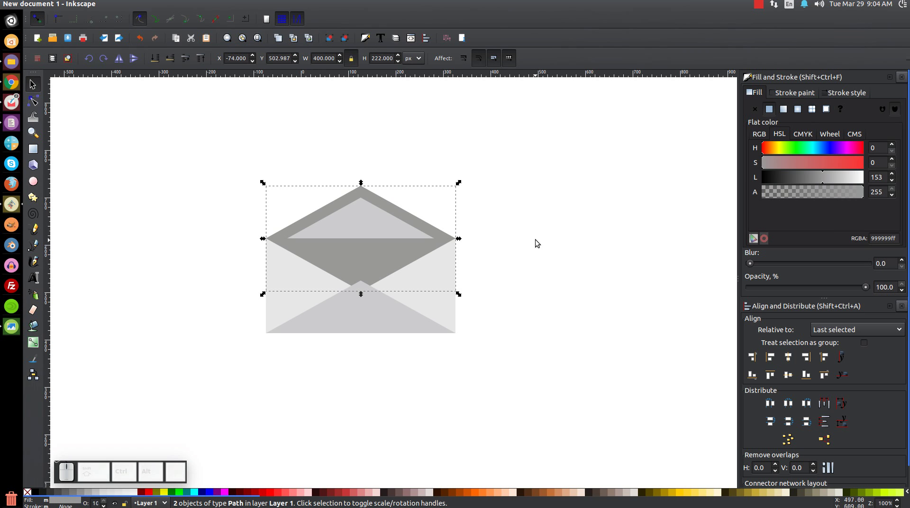
- Deselect everything to review the fully grey envelope
click(605, 169)
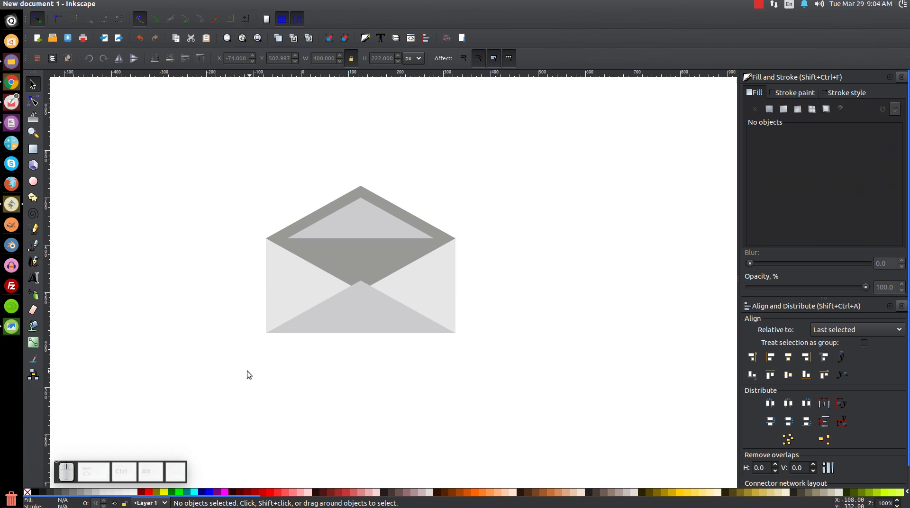
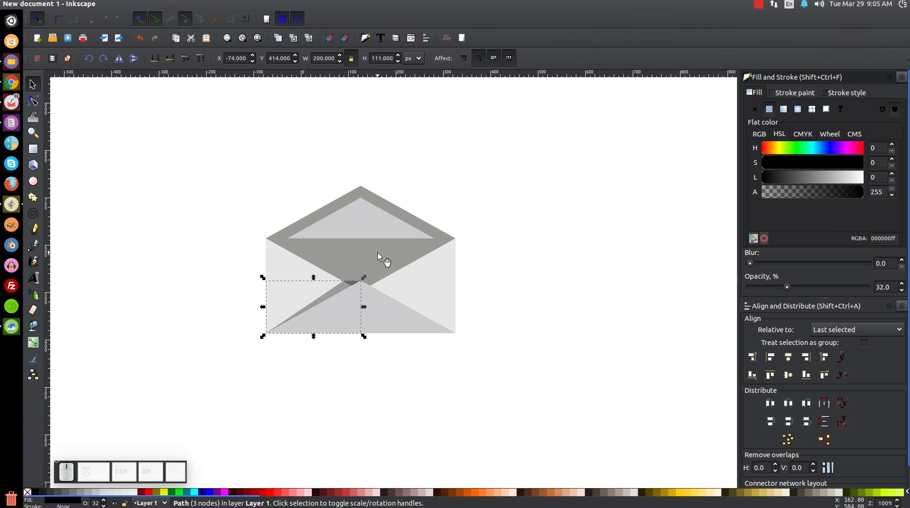
- Duplicate the grey lower flap and select it with the shadow triangle for a Path Difference
click(384, 257)
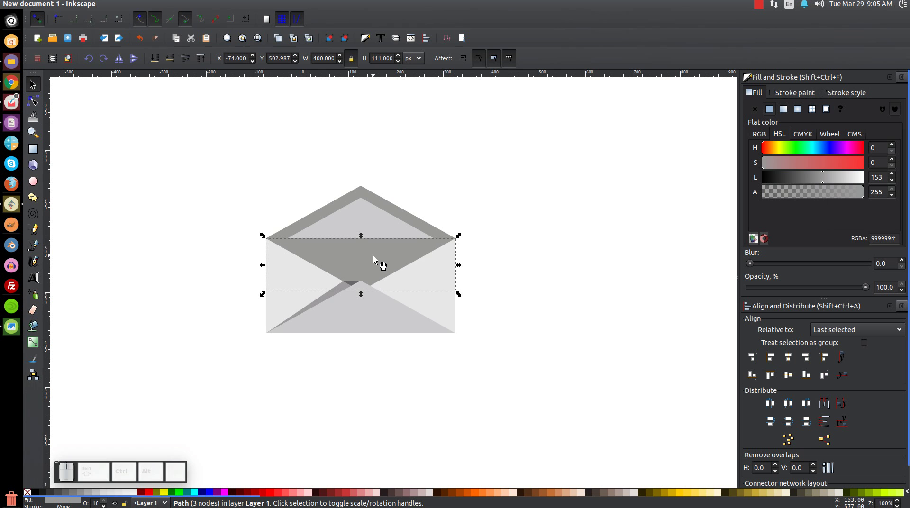
right_click(376, 259)
click(406, 334)
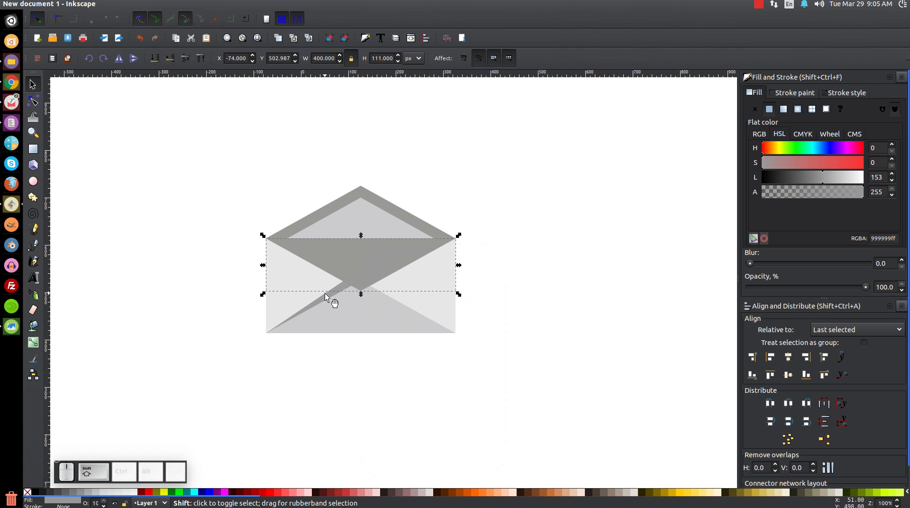
click(328, 297)
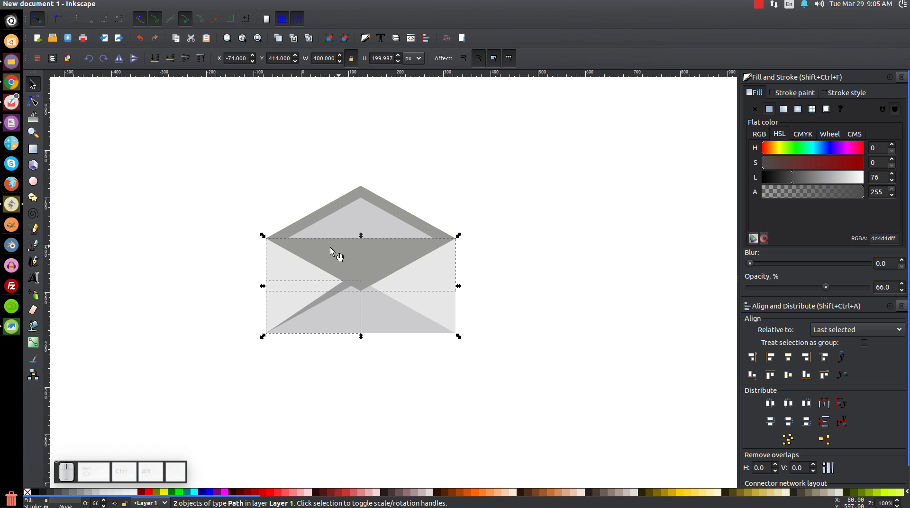
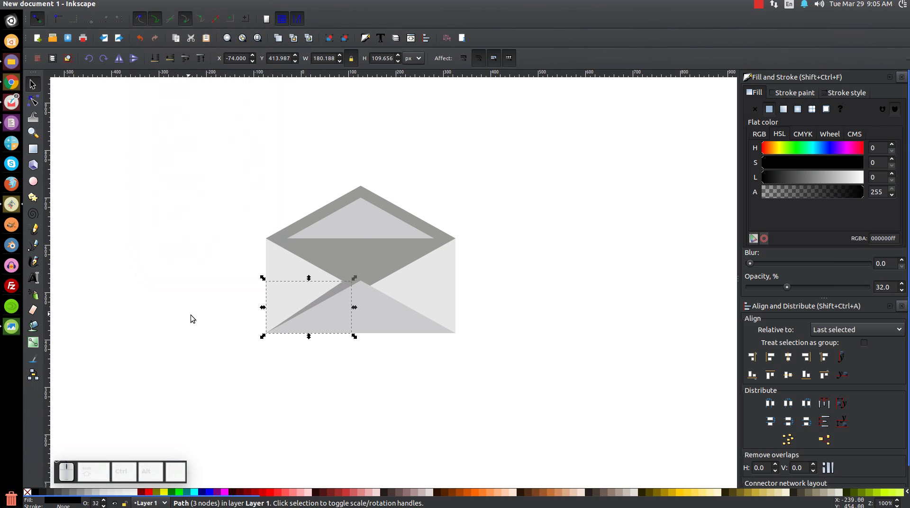
- Duplicate the trimmed shadow for the right side and select the bottom triangle for green fill
click(332, 297)
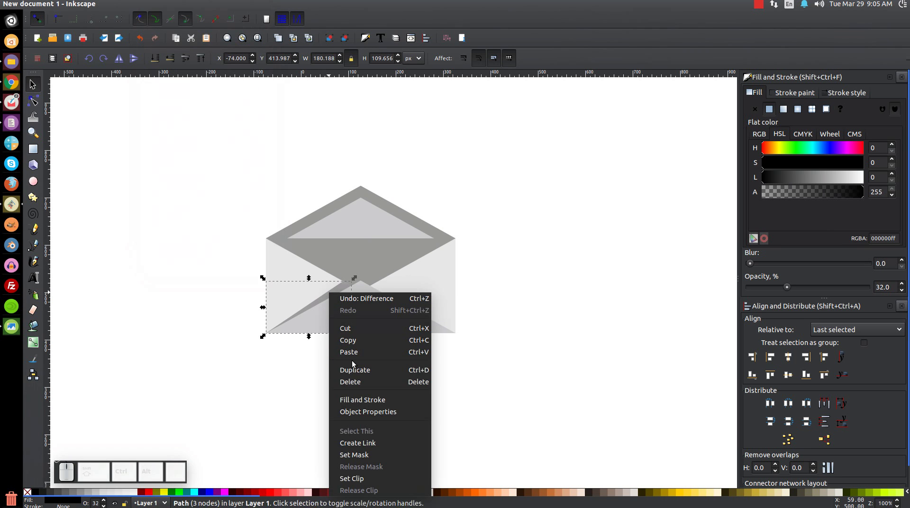
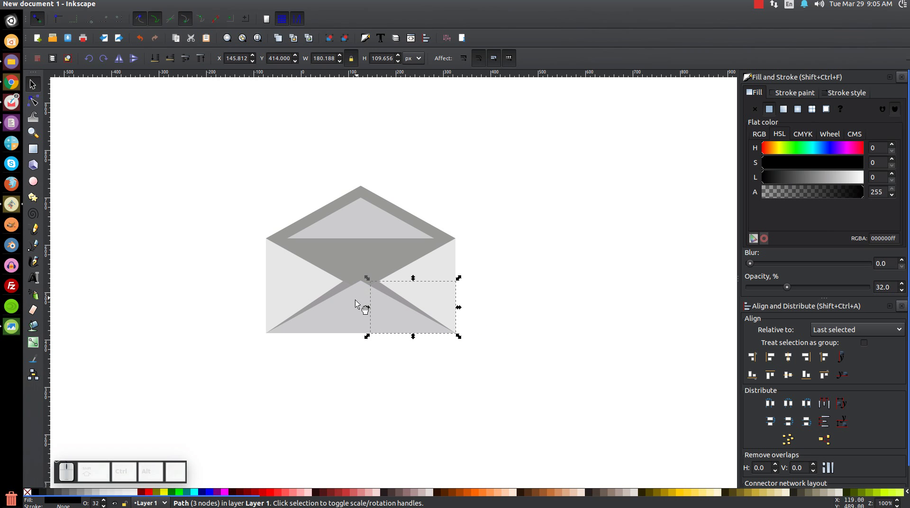
click(344, 330)
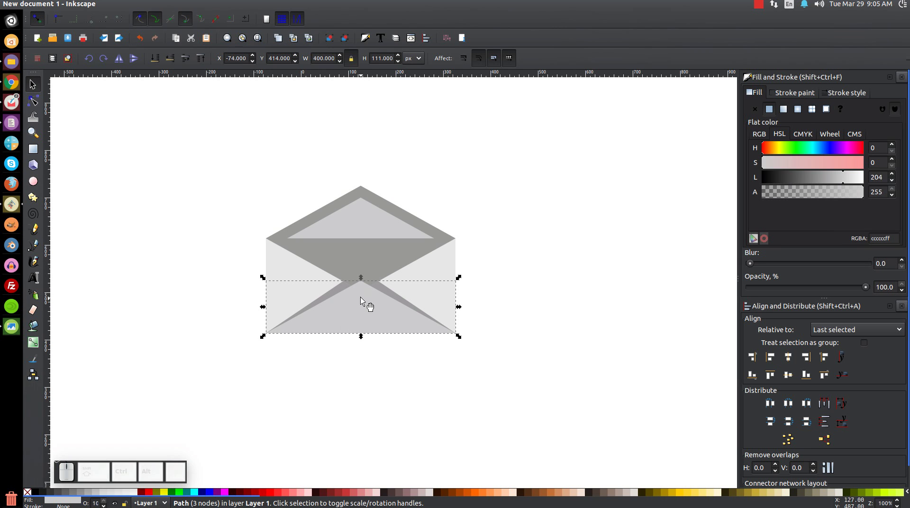
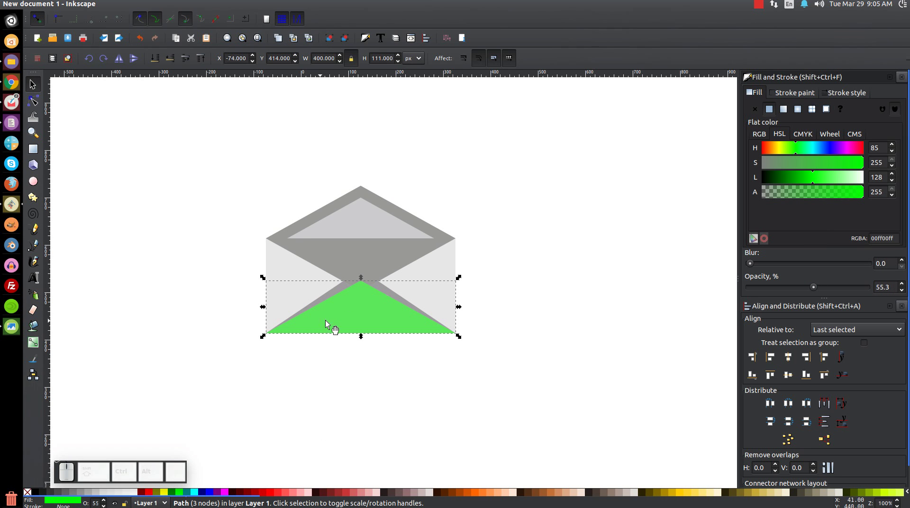
- Raise the translucent green triangle higher inside the envelope and zoom in
drag(358, 328, 360, 313)
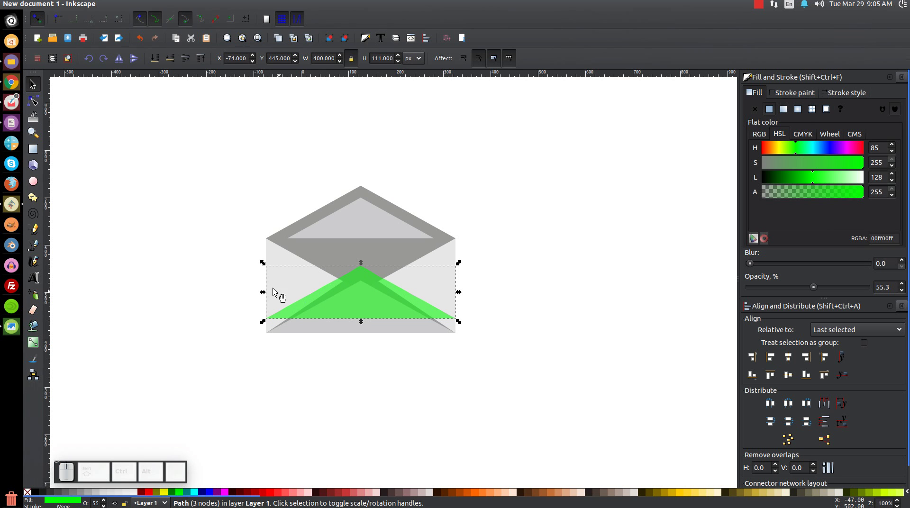
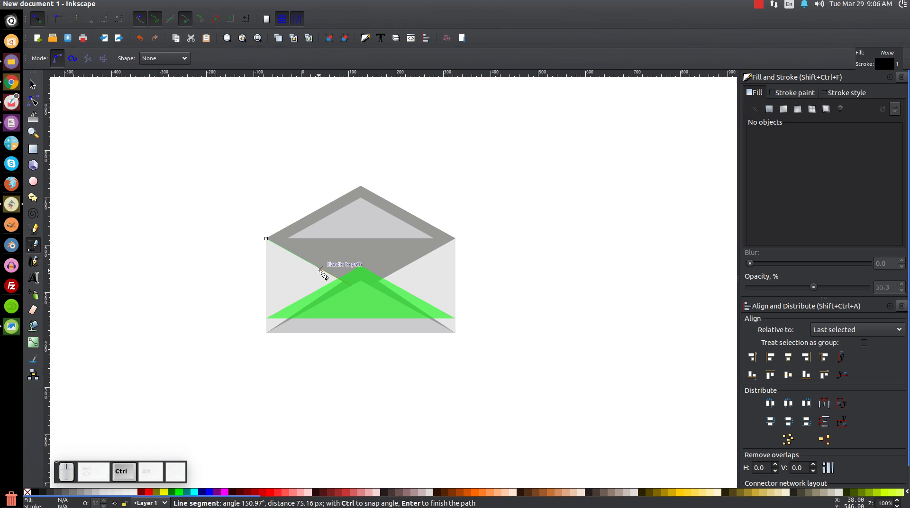
scroll(up, 3)
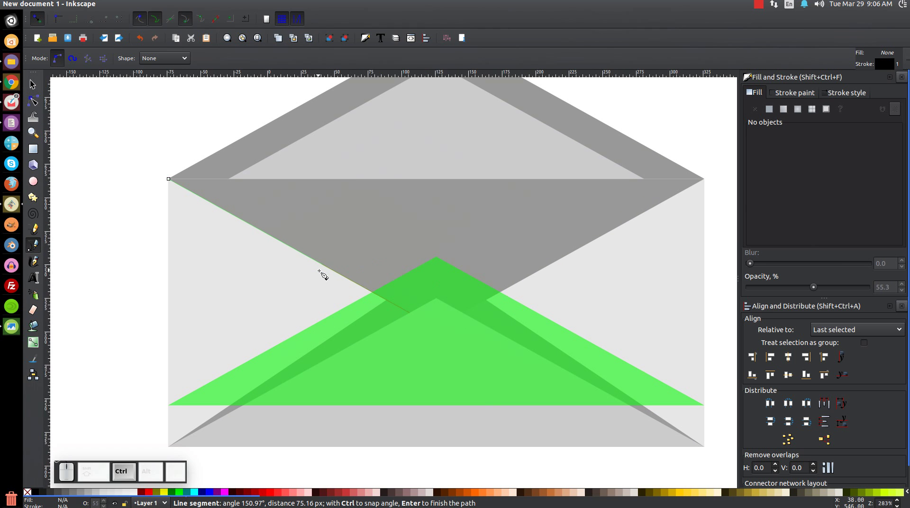
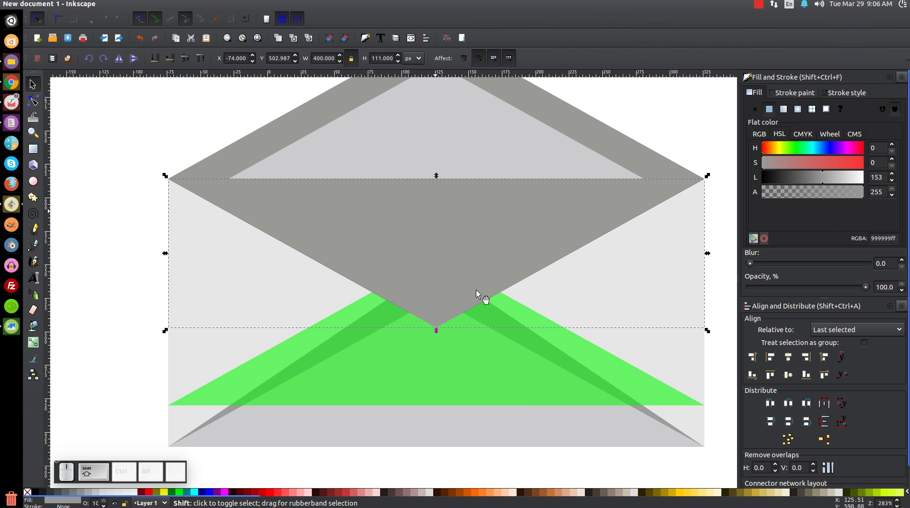
- Turn the green flap triangle into a faint translucent shadow, then deselect everything
click(396, 360)
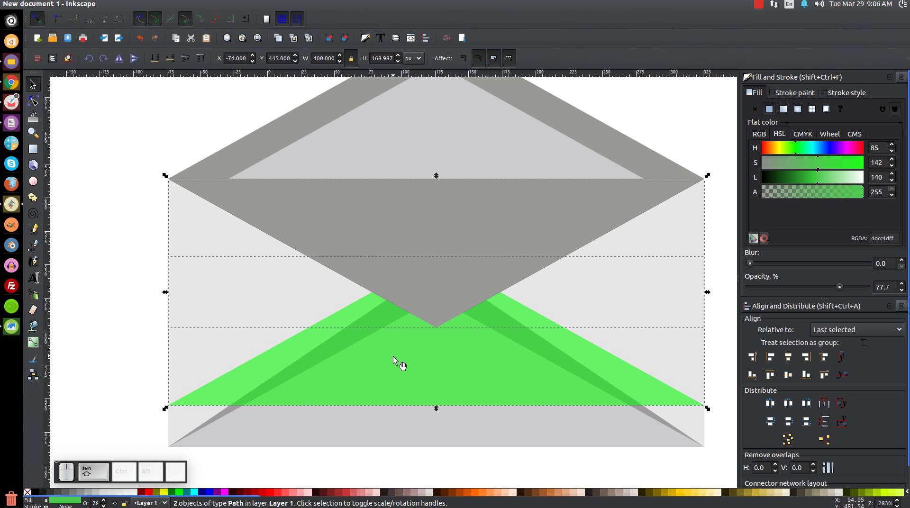
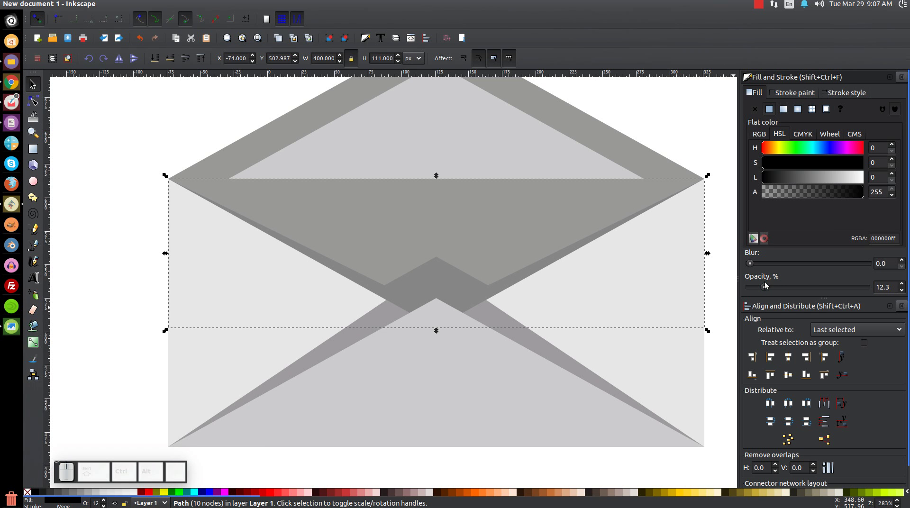
click(143, 141)
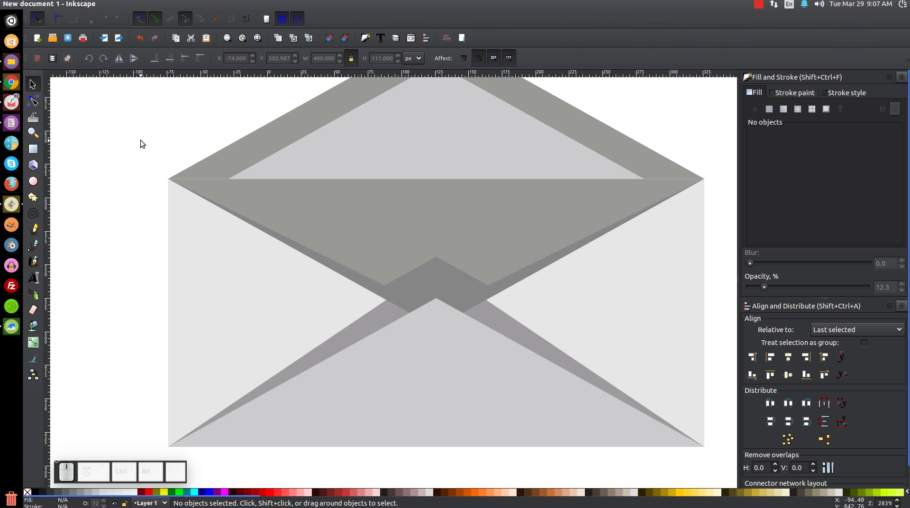
- Make a translucent red 366×230 px rectangle for the letter and move it beside the envelope
key(1)
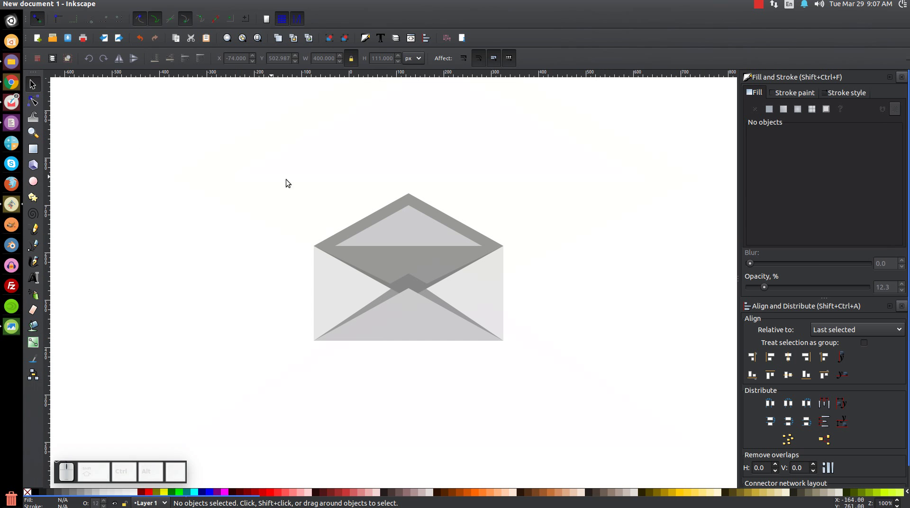
drag(518, 187, 431, 188)
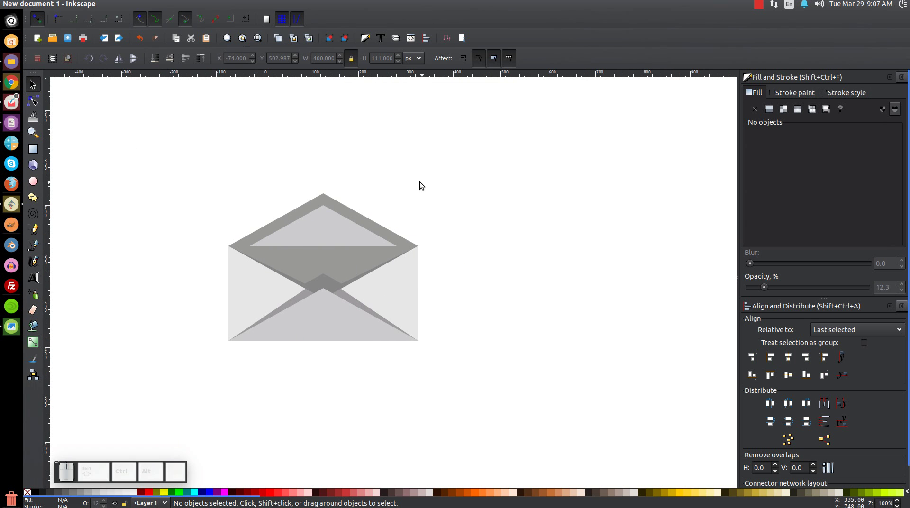
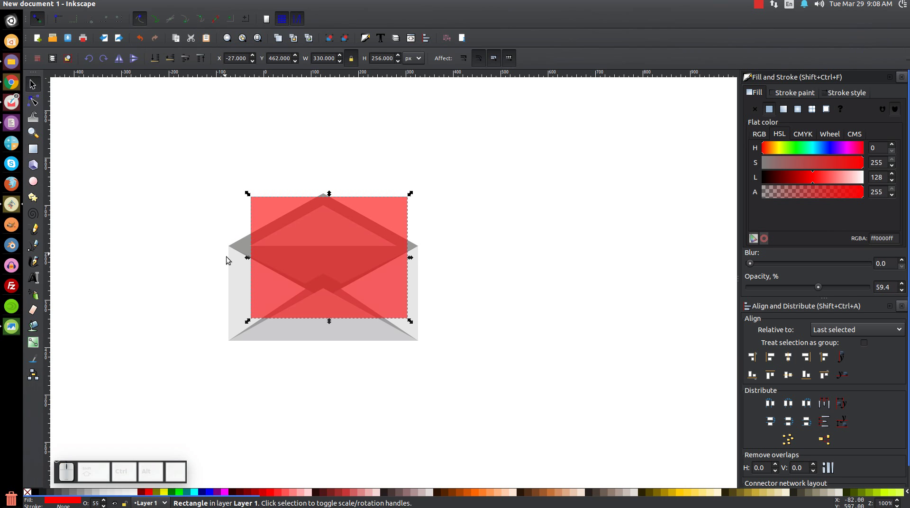
drag(247, 260, 292, 272)
click(414, 260)
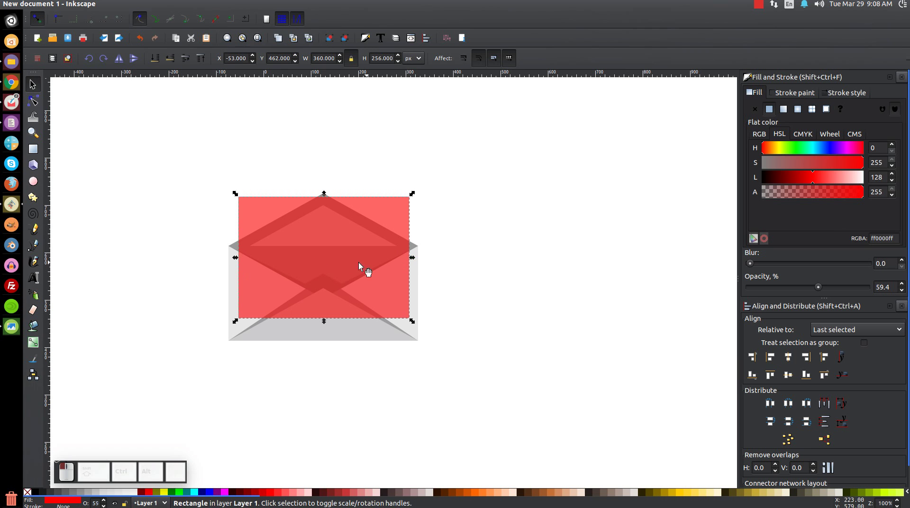
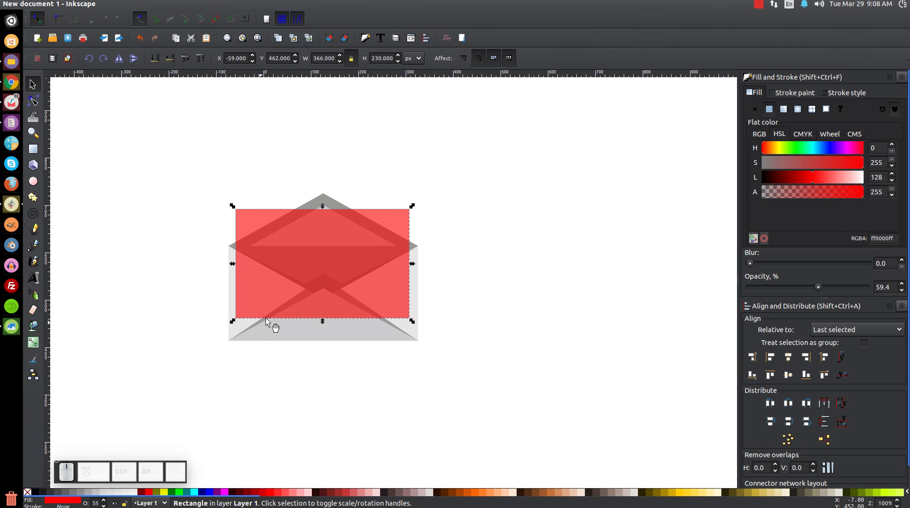
drag(316, 256, 545, 245)
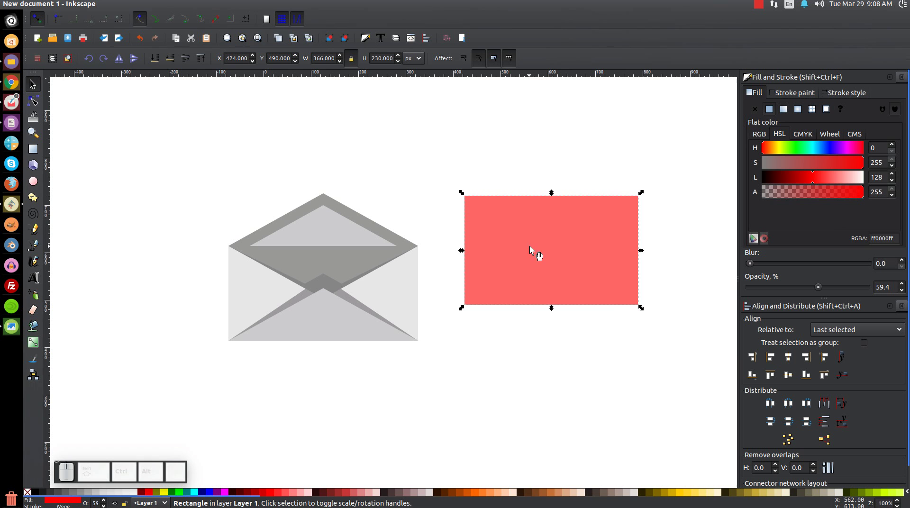
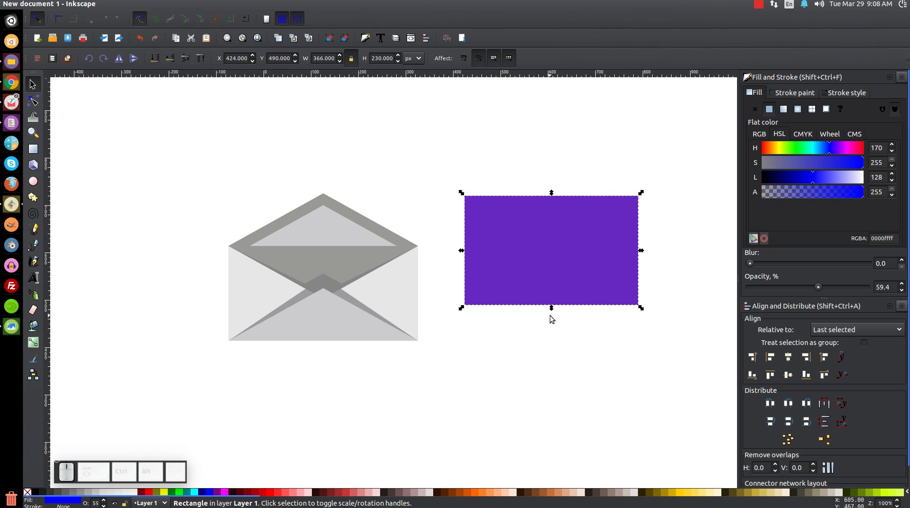
- Squash the blue copy into a thin stripe inside the red letter and select all four stripe copies
drag(554, 314, 529, 229)
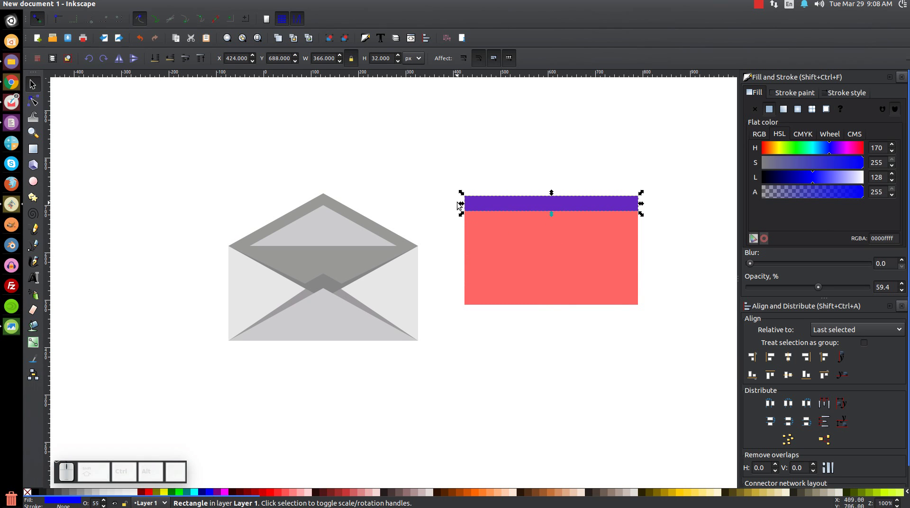
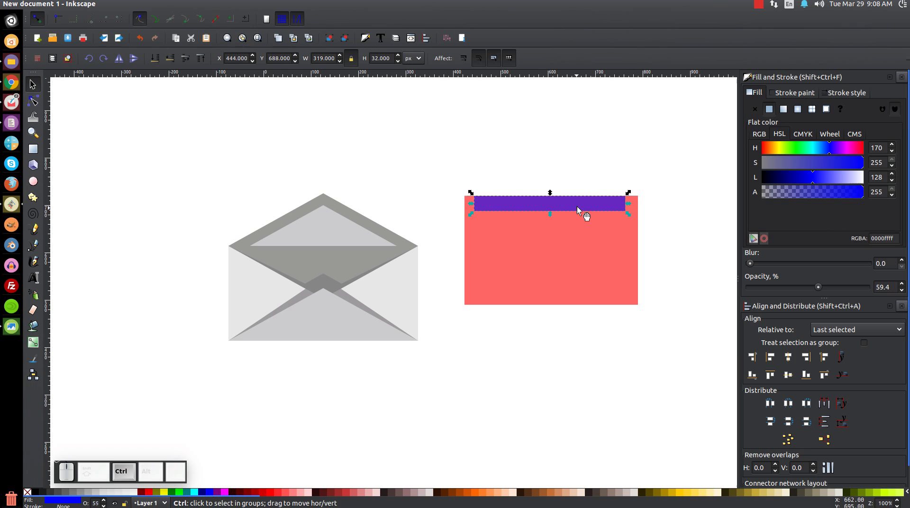
click(587, 208)
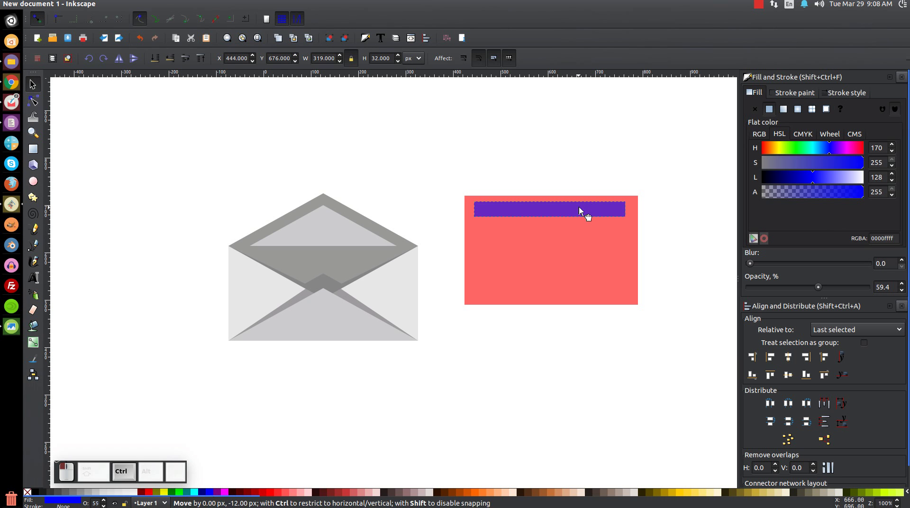
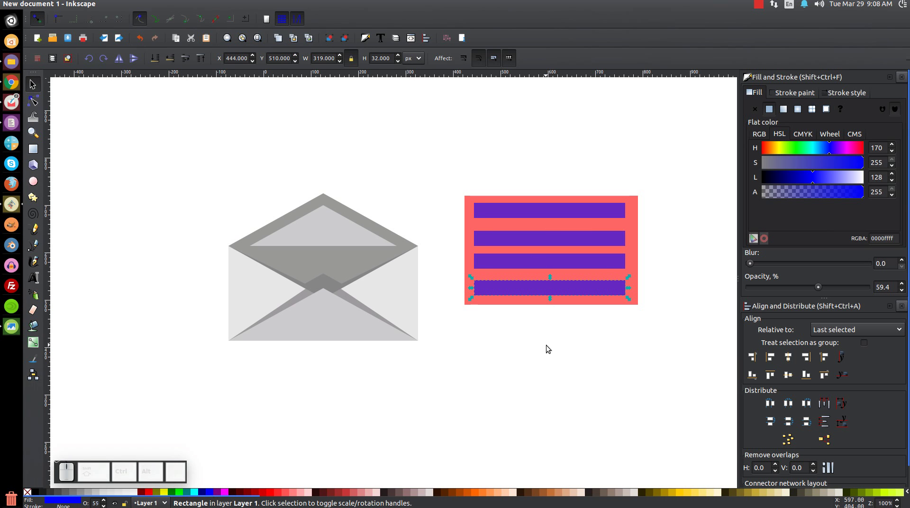
click(540, 271)
click(540, 247)
click(542, 207)
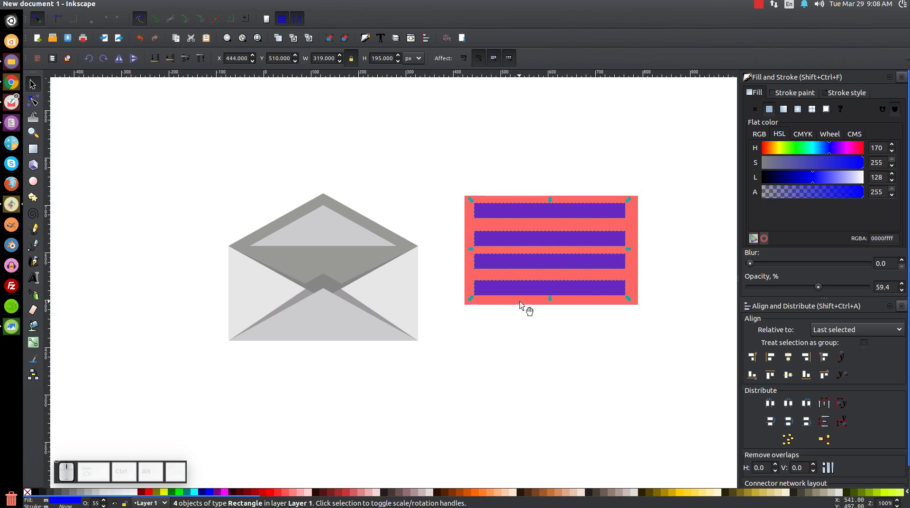
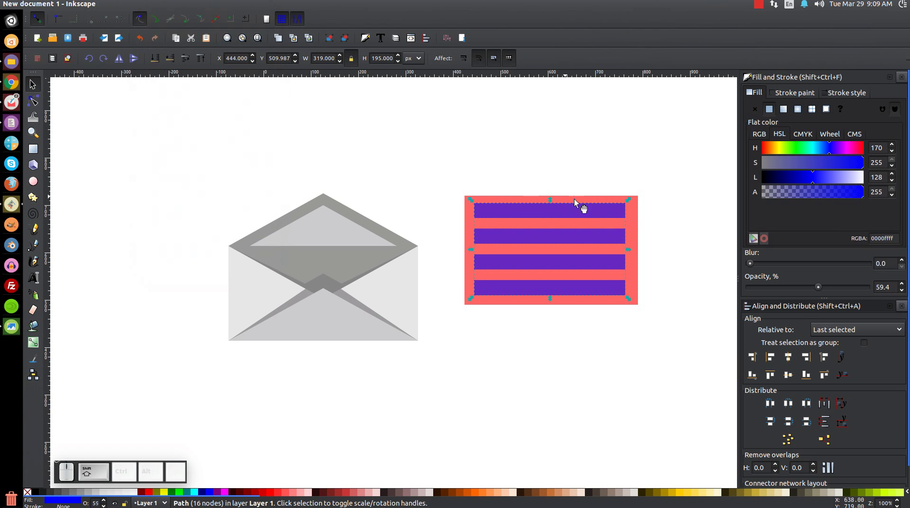
- Combine the stripes, group them with the red rectangle, and select the envelope front for aligning
click(638, 212)
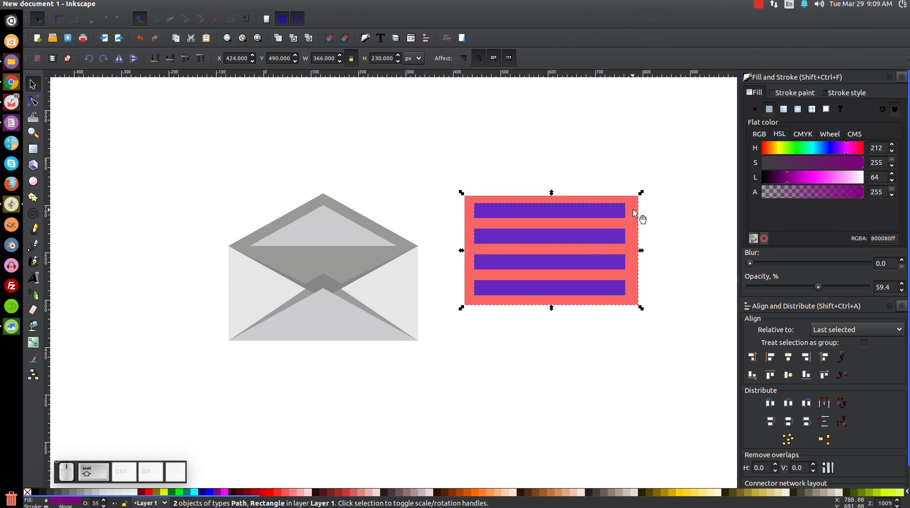
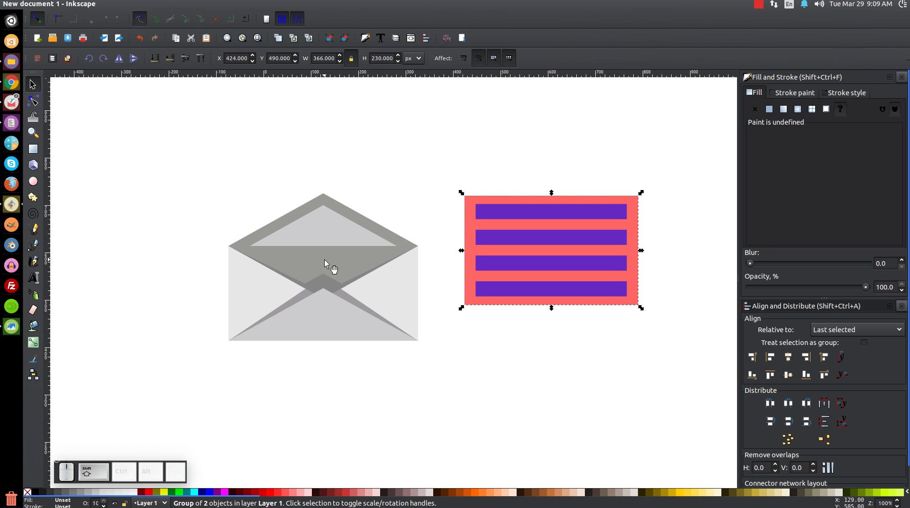
click(328, 263)
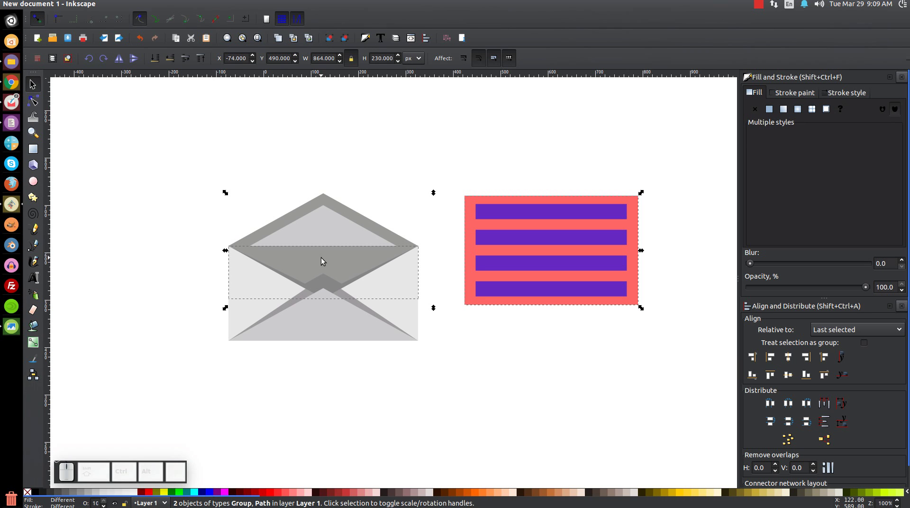
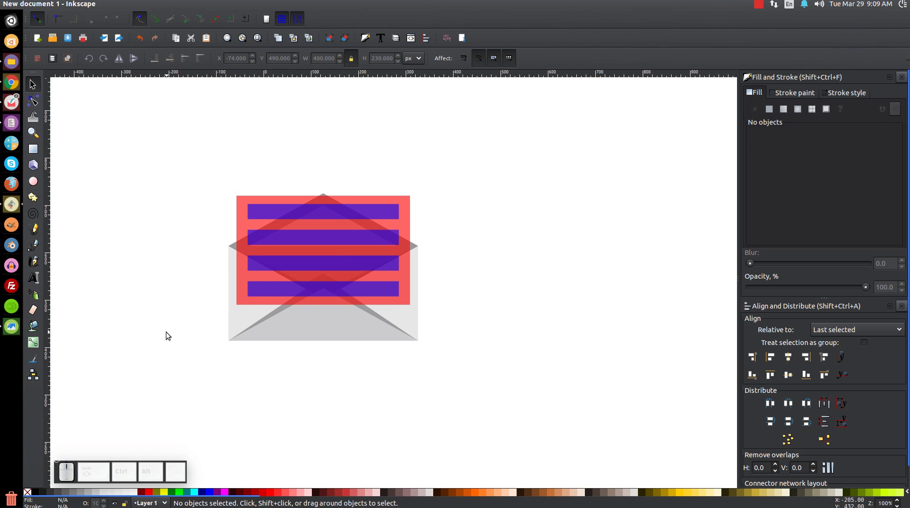
- Centre the striped letter over the envelope and tilt it at an angle
click(341, 208)
click(356, 213)
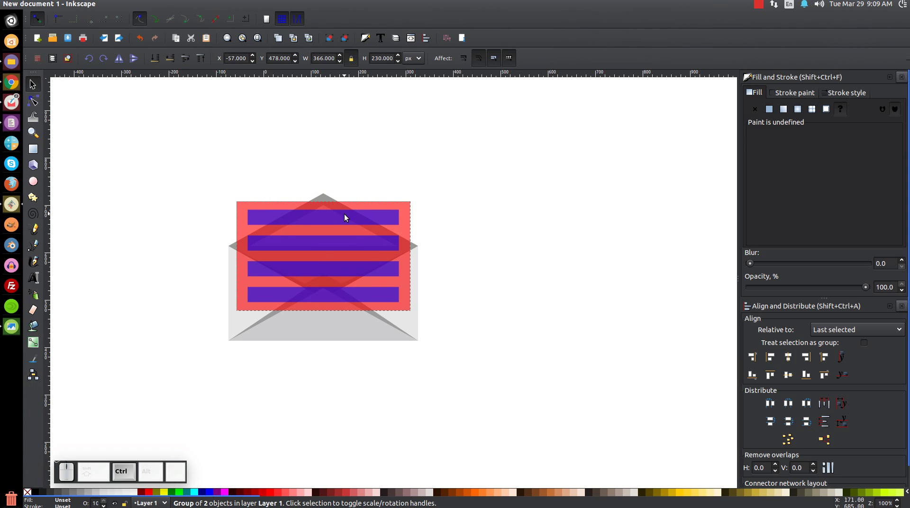
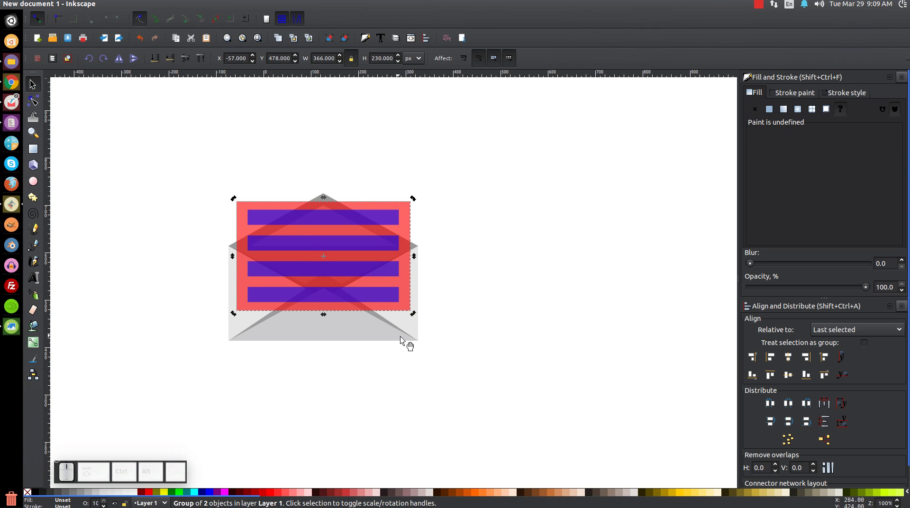
drag(415, 315, 411, 297)
- Shrink the tilted letter to about 377×289 px and nudge it lower into the envelope
click(383, 219)
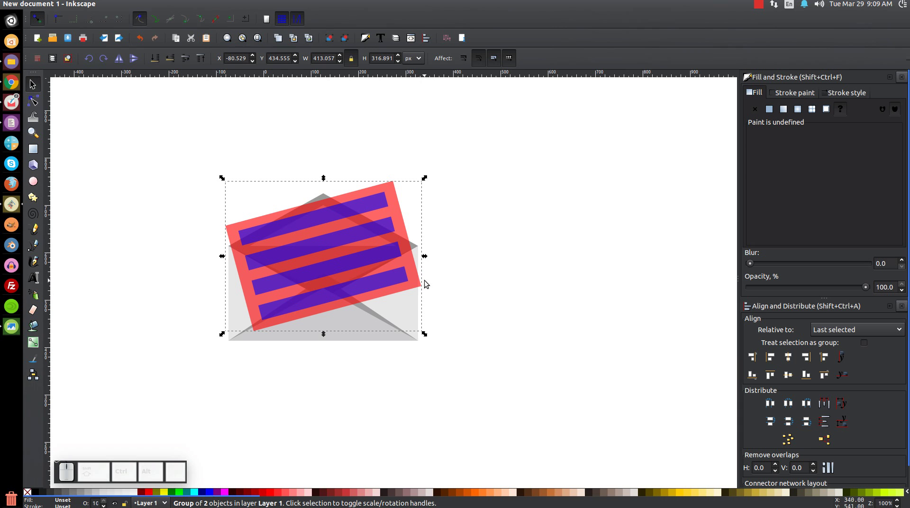
click(427, 335)
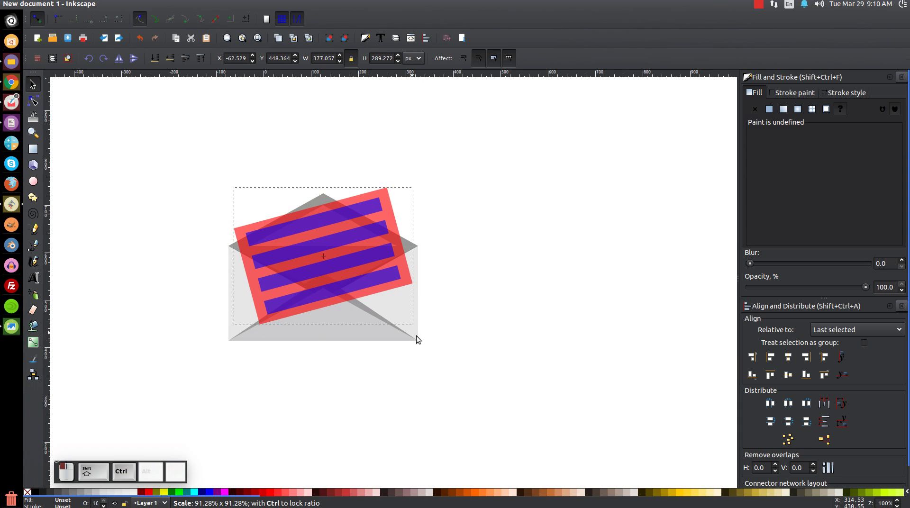
drag(355, 289, 350, 330)
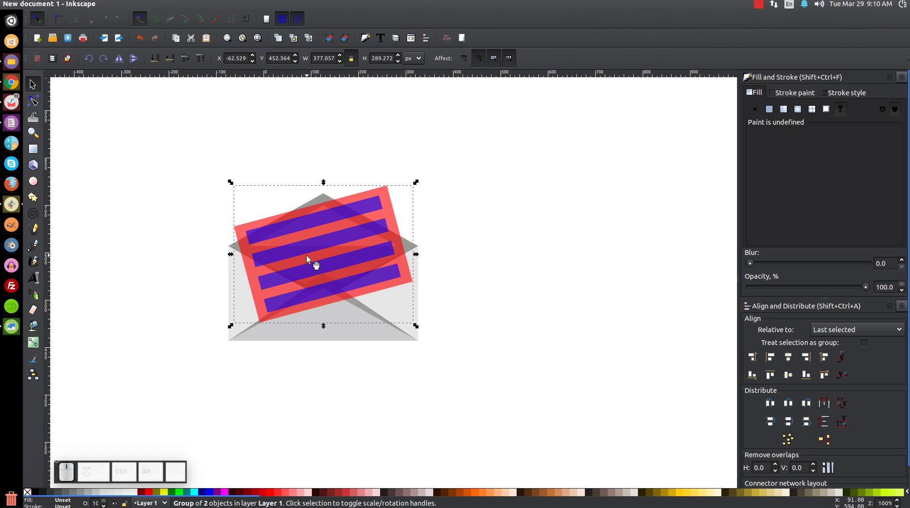
- Undo a stray move and select the grey 400×111 px back flap to duplicate and flip
click(321, 263)
click(279, 261)
drag(385, 247, 377, 236)
key(ctrl+z)
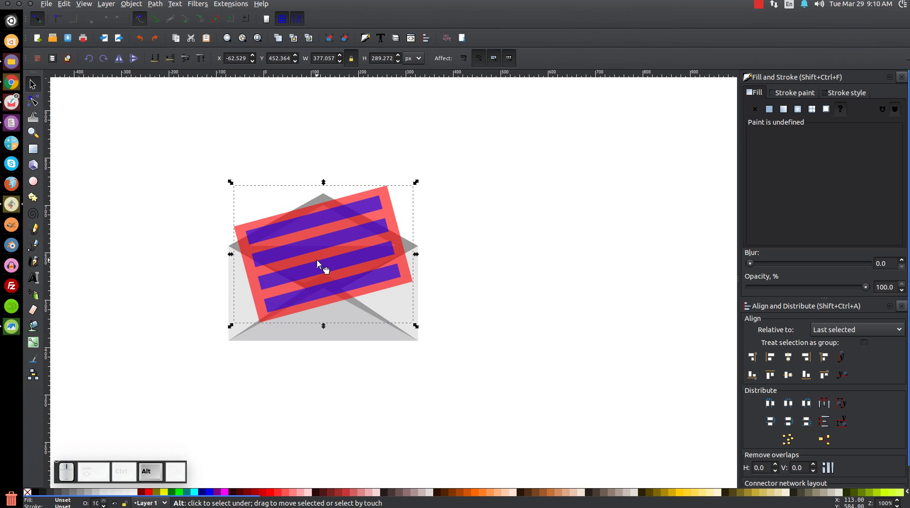
click(324, 264)
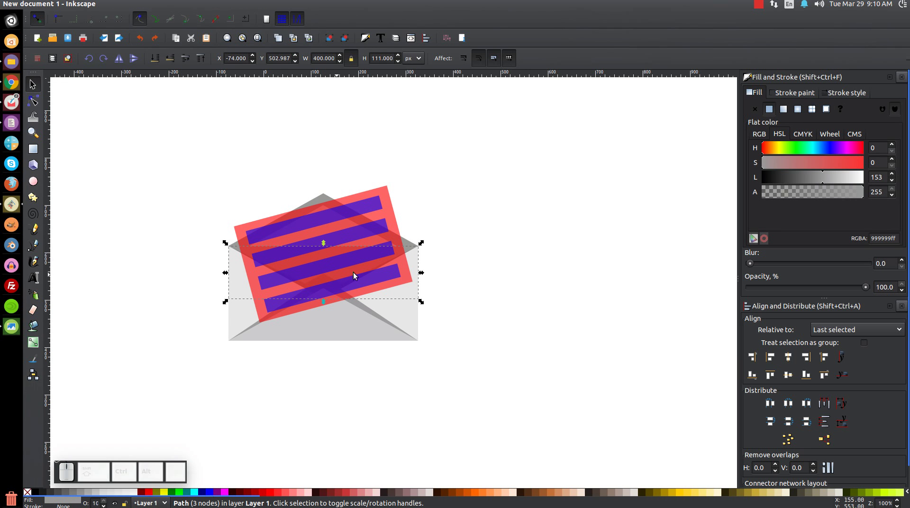
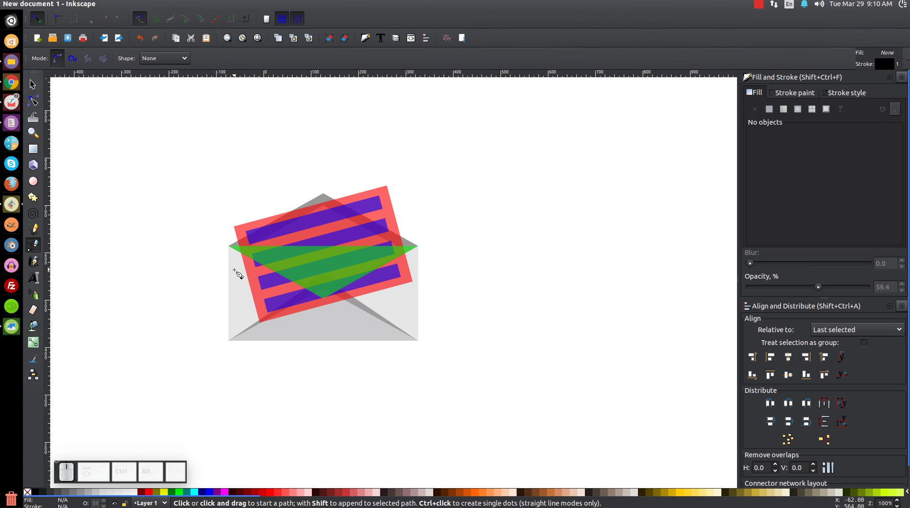
- Trace an unfilled Bezier outline around the letter's top above the opening, then return to full view
scroll(up, 3)
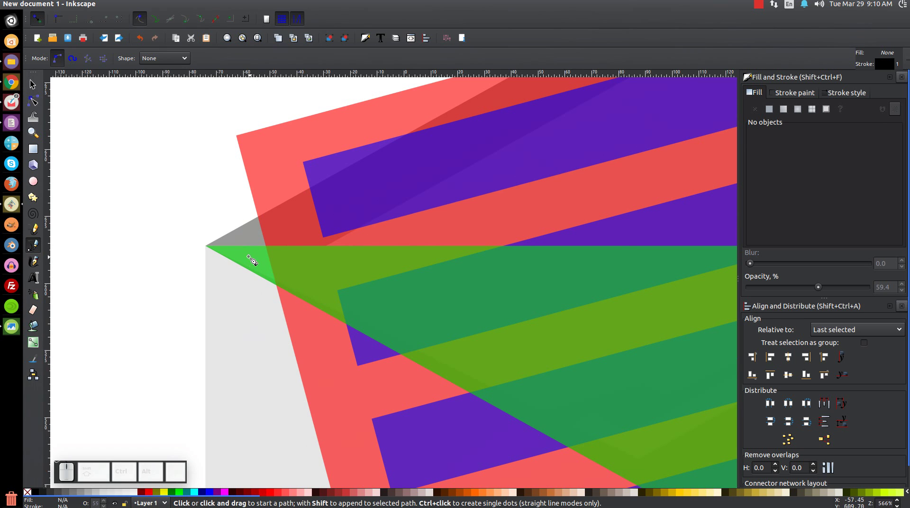
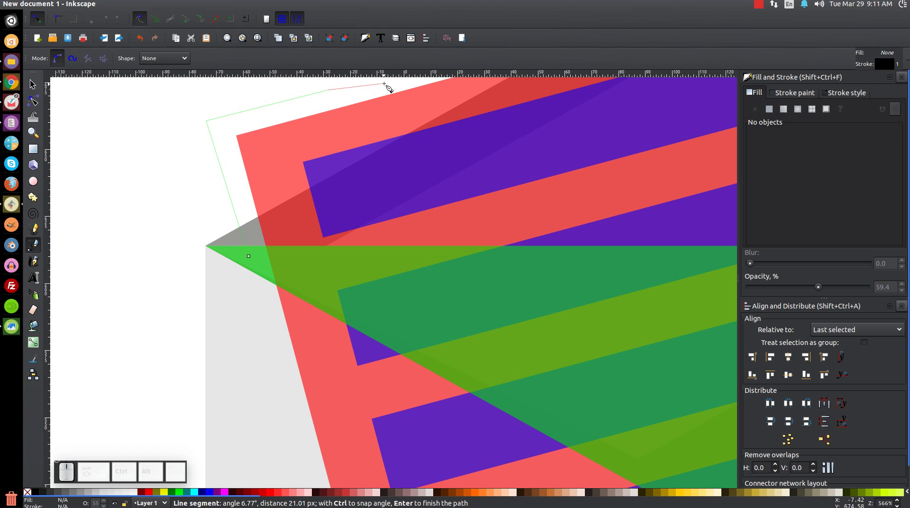
key(1)
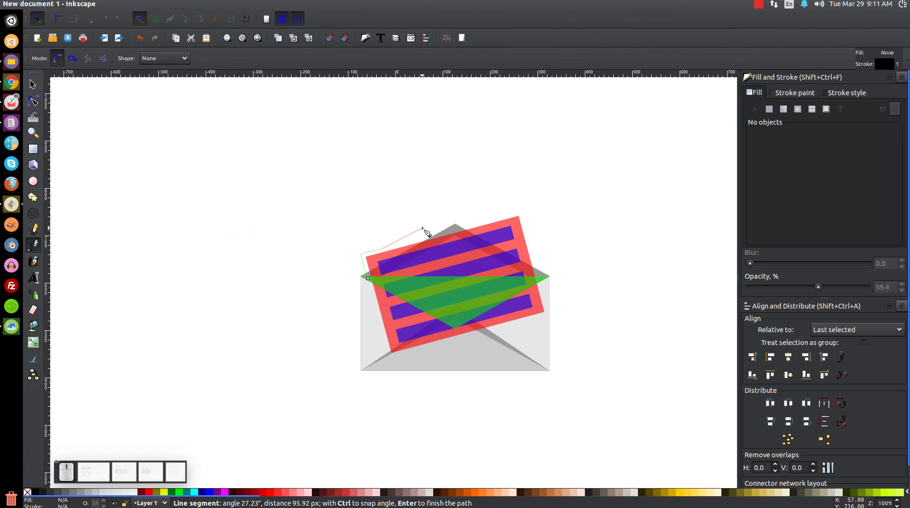
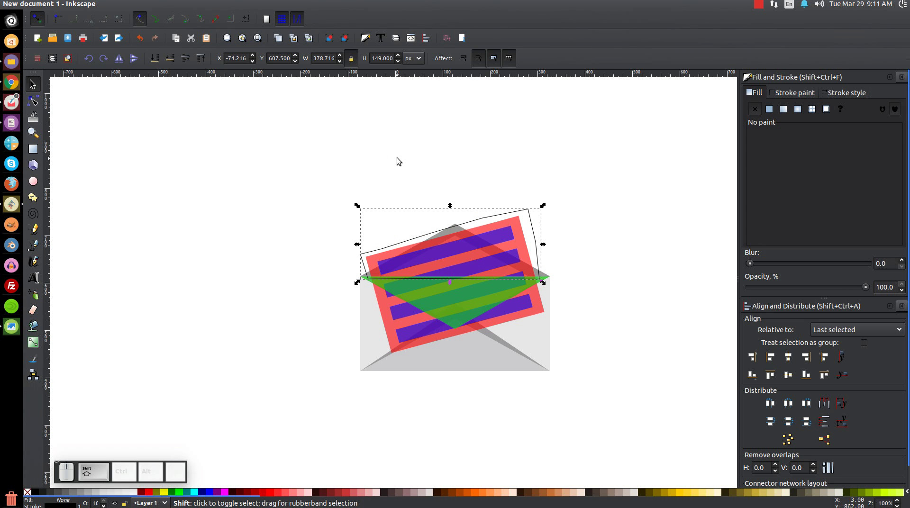
- Union the outline with the green triangle, duplicate it, and intersect the copy with the letter, filled #87CDDE
click(469, 296)
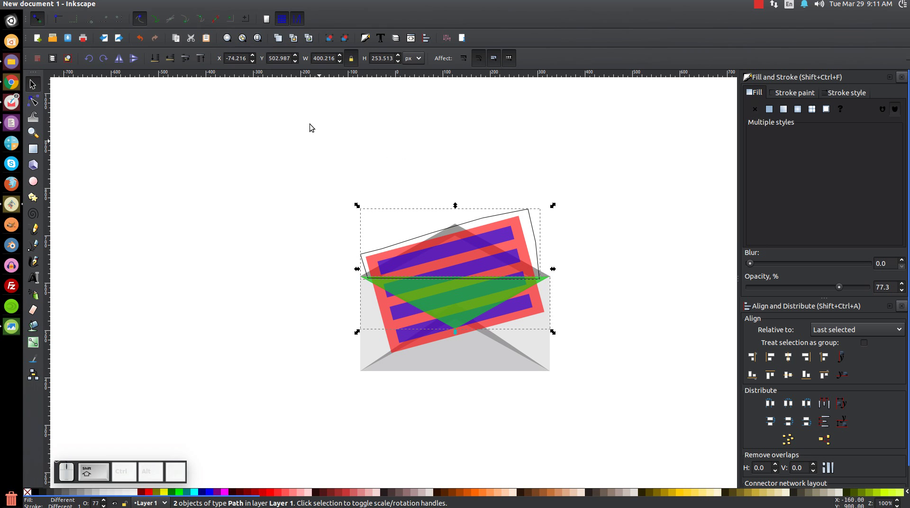
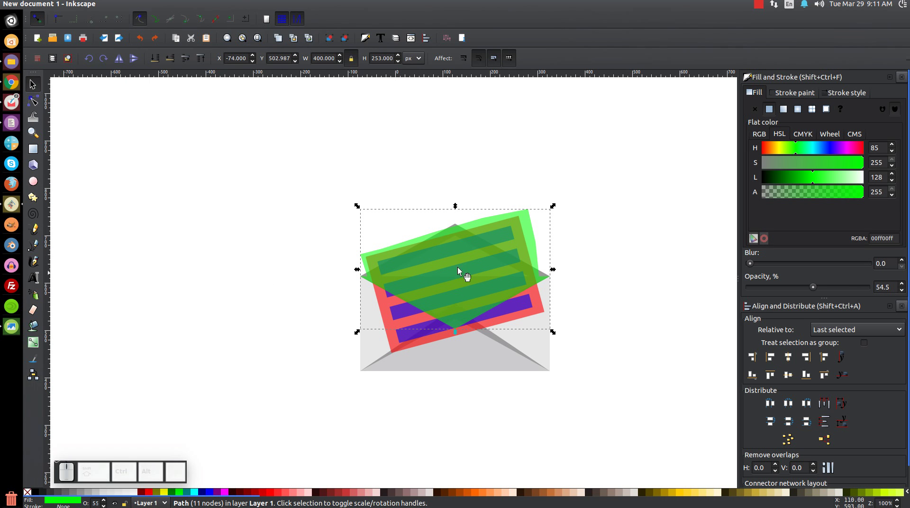
click(469, 252)
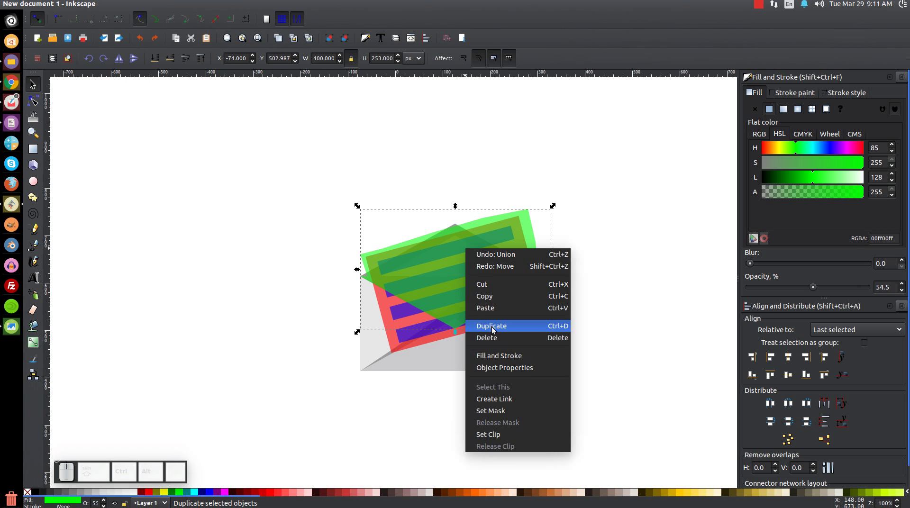
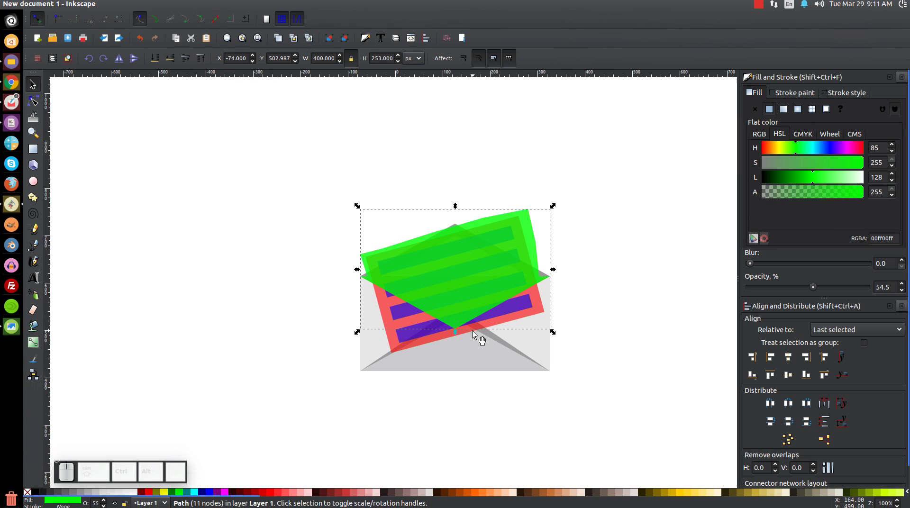
click(398, 315)
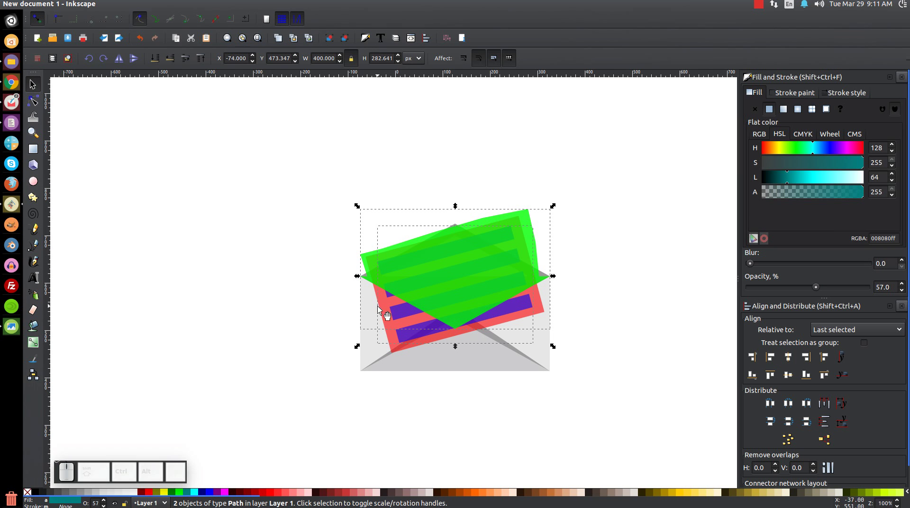
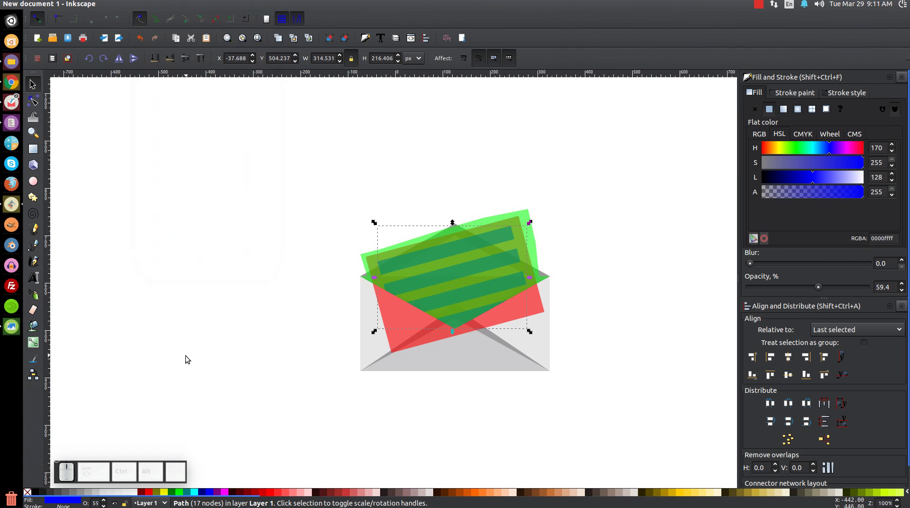
click(523, 223)
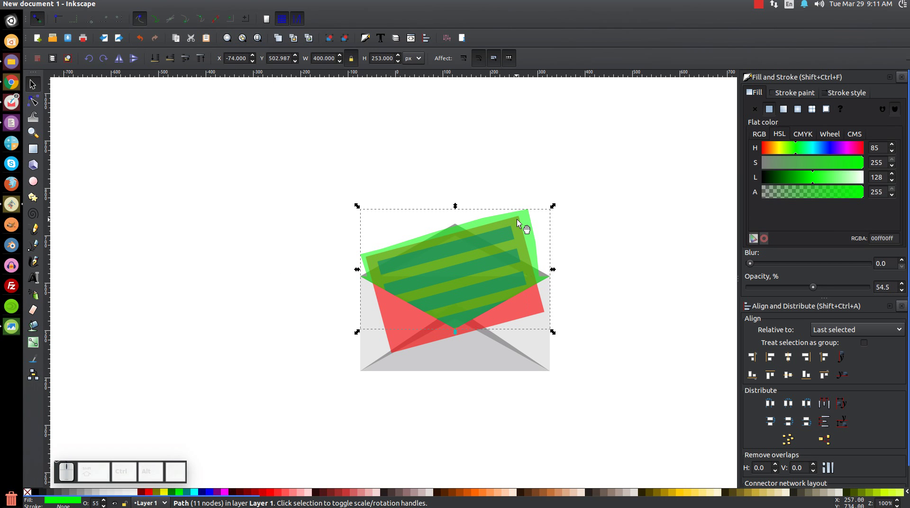
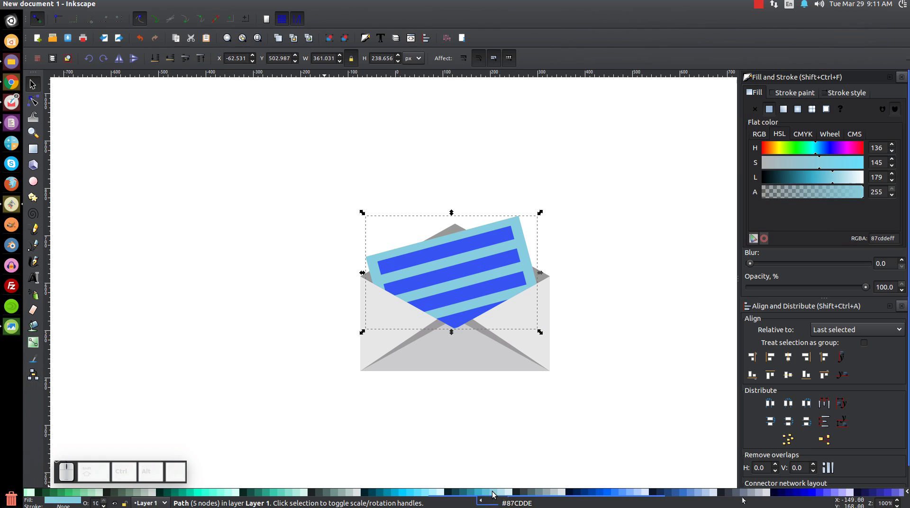
- Colour the letter's stripes teal #37ABC8 and group the letter with its stripes
click(497, 264)
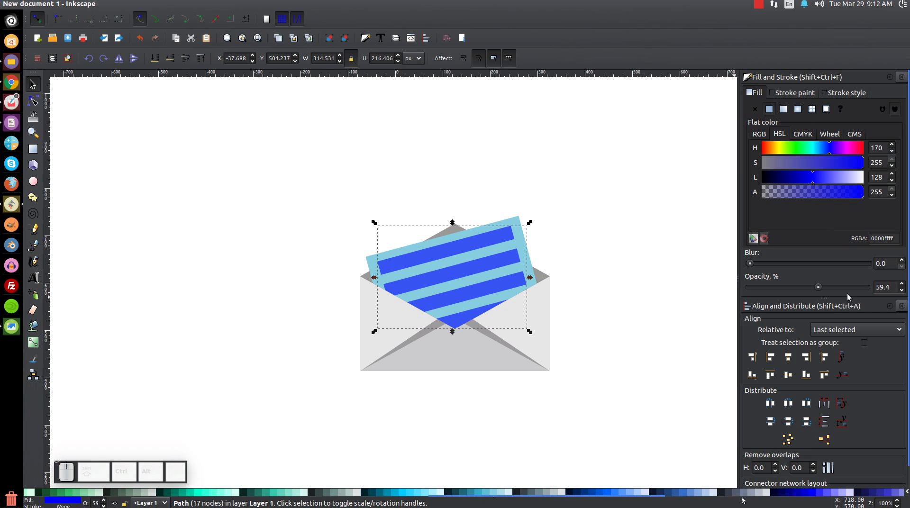
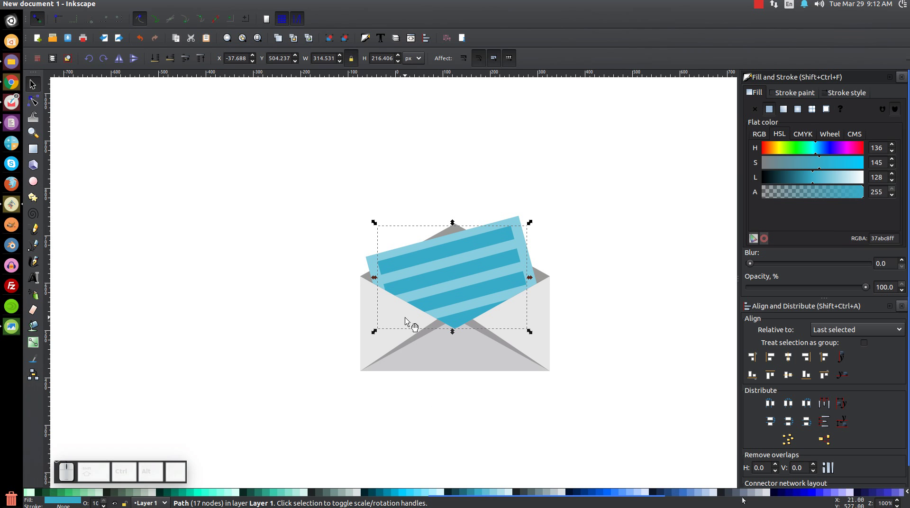
click(376, 268)
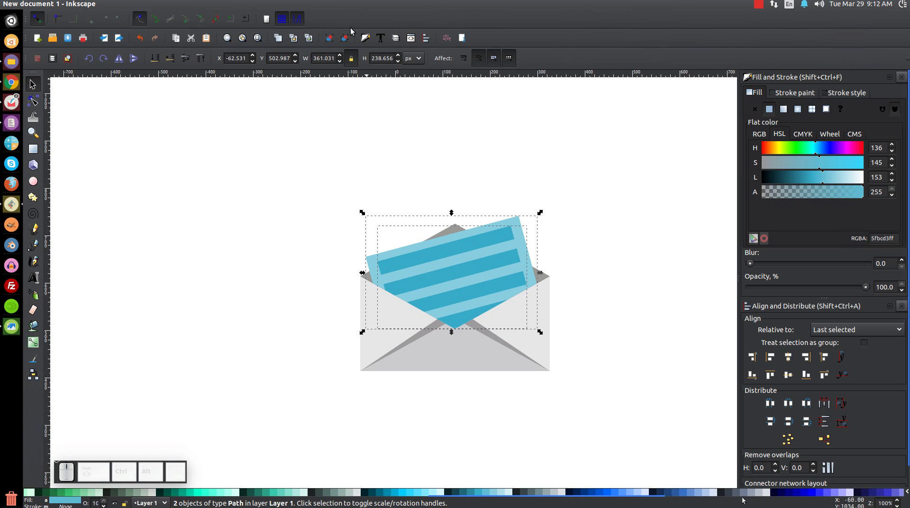
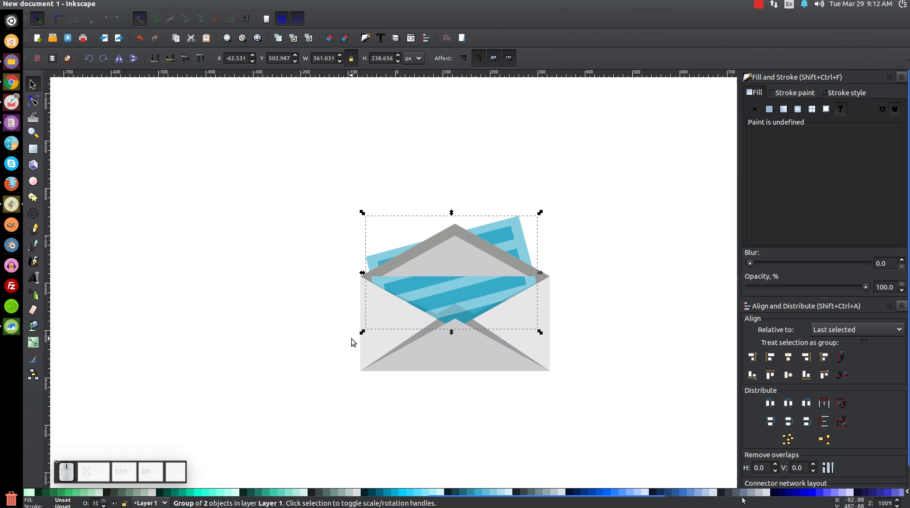
- Select both grey flap pieces to lower them below the striped letter
click(460, 234)
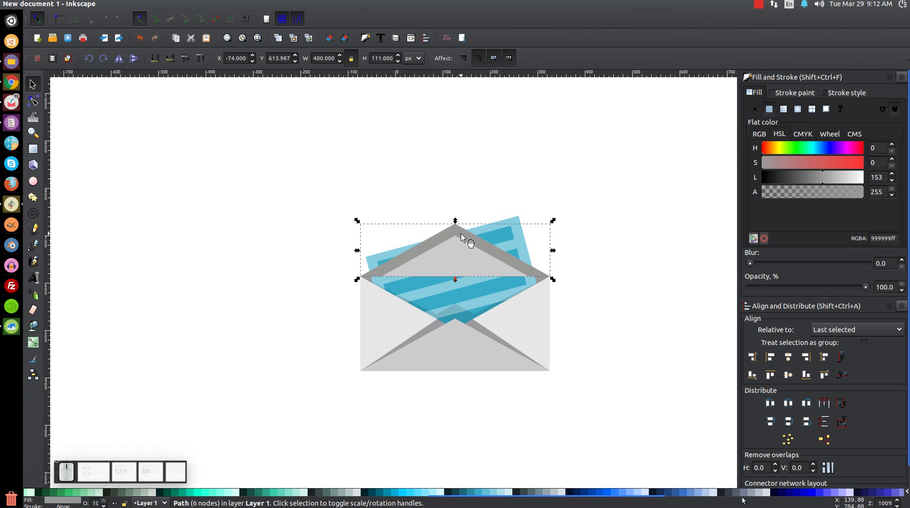
click(462, 263)
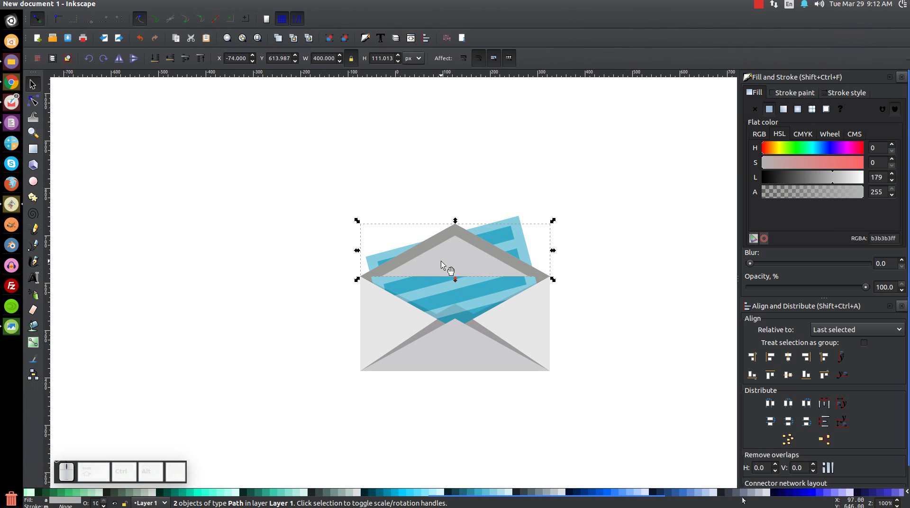
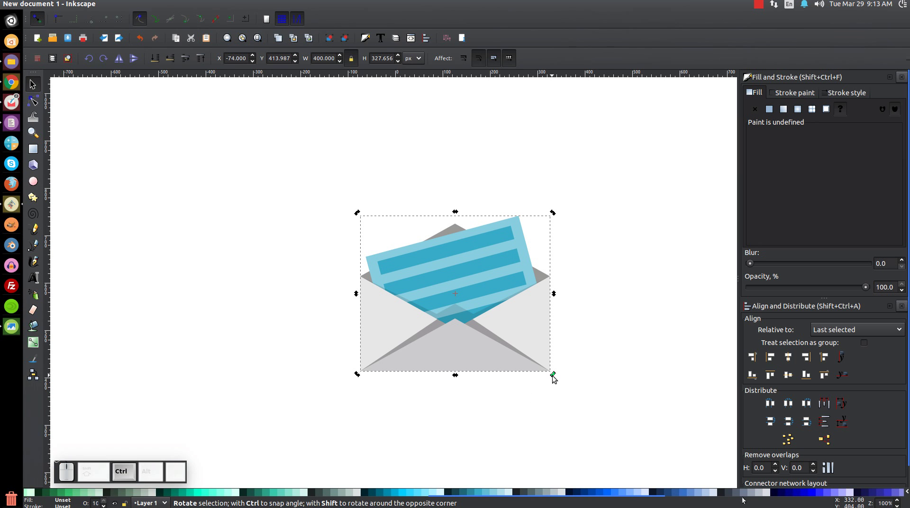
- Rotate the whole envelope about 15 degrees, settle it up-left, and deselect
drag(555, 376, 486, 343)
drag(491, 340, 412, 364)
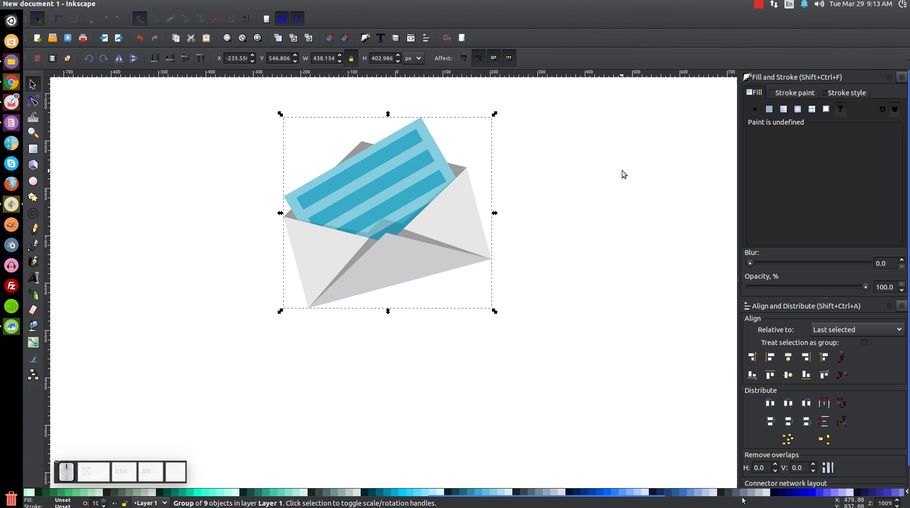
click(649, 189)
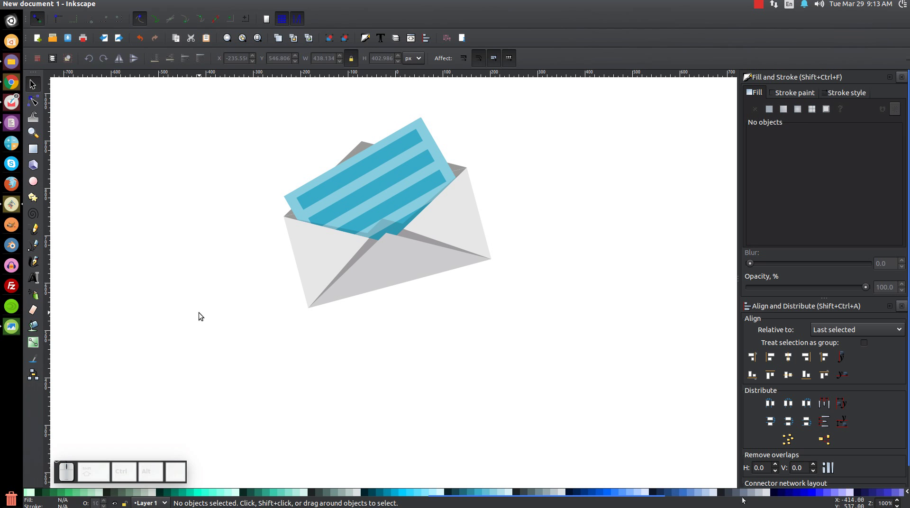
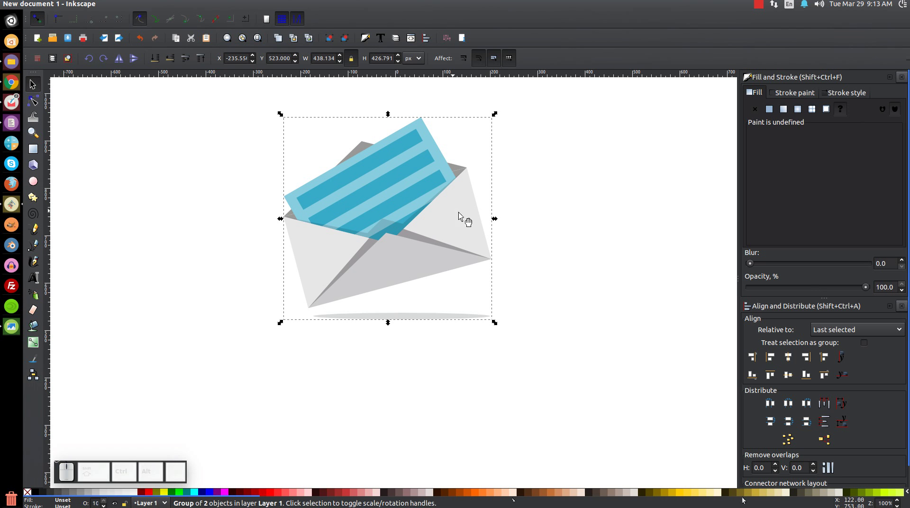
- Shrink the grouped envelope and shadow down to a small icon size
drag(498, 220, 406, 310)
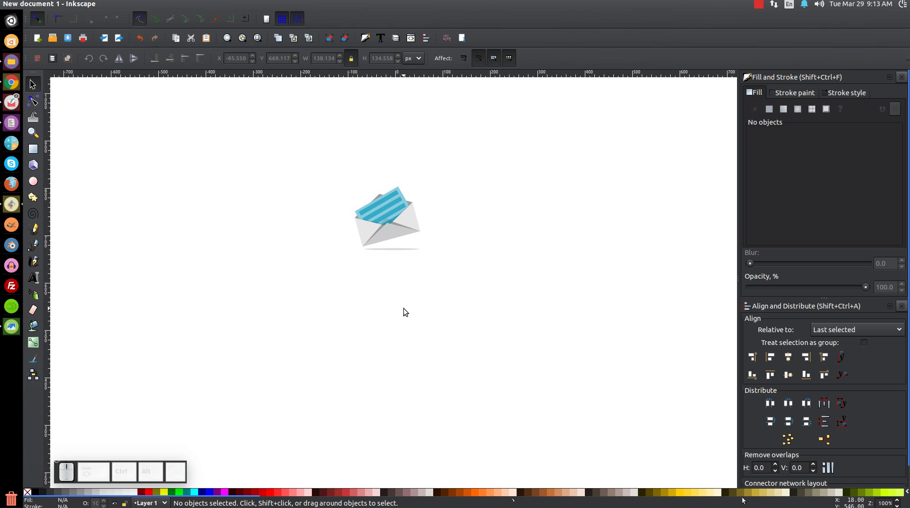